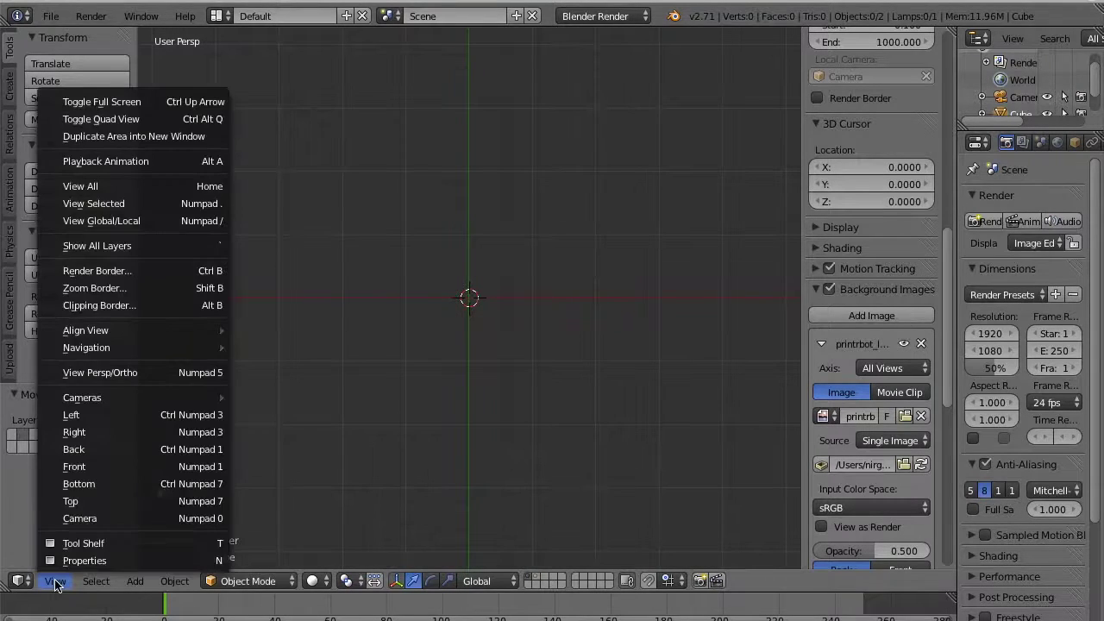
View the scene from directly above the Pb logo image
{"action": "left_click", "coordinate": [96, 506]}
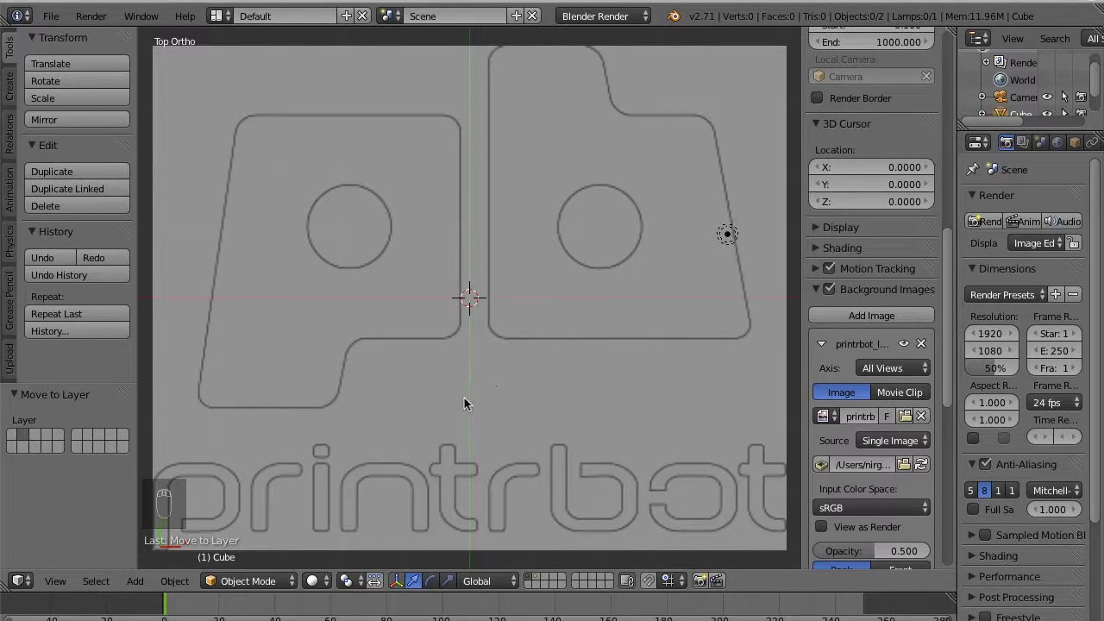
Add a Bezier curve, enter point editing and set its handles to Vector
{"action": "key", "text": "shift+a"}
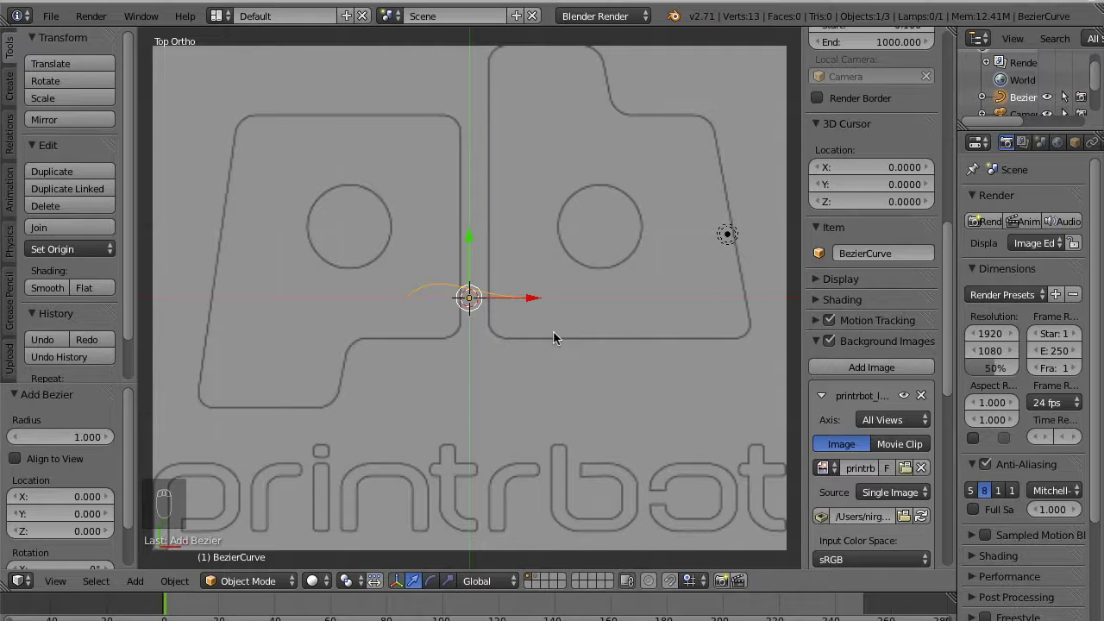
{"action": "key", "text": "Tab"}
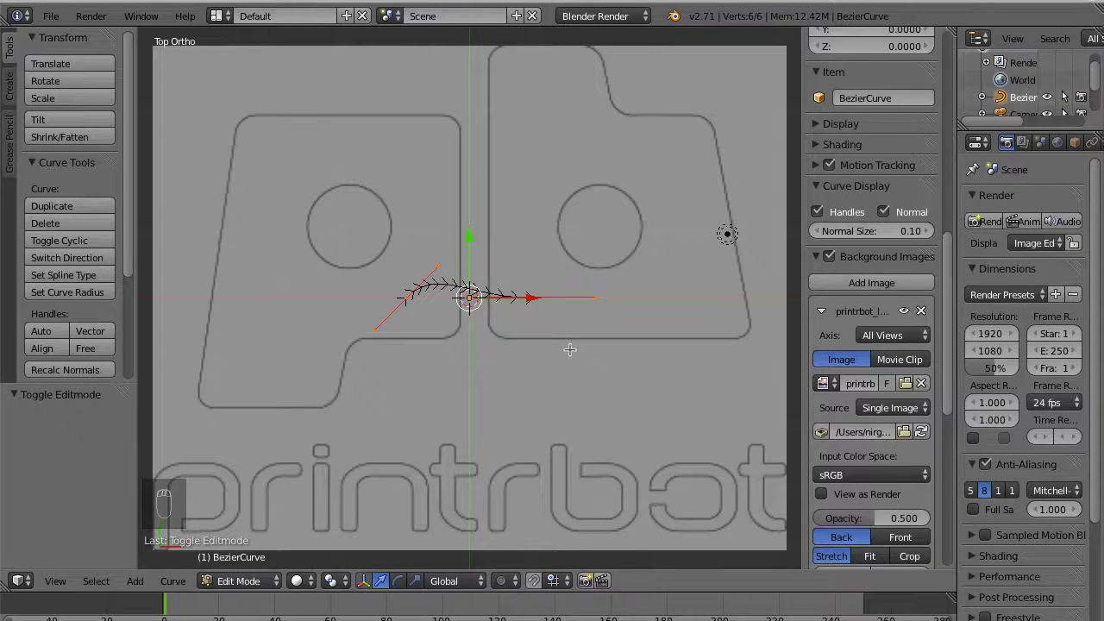
{"action": "key", "text": "v"}
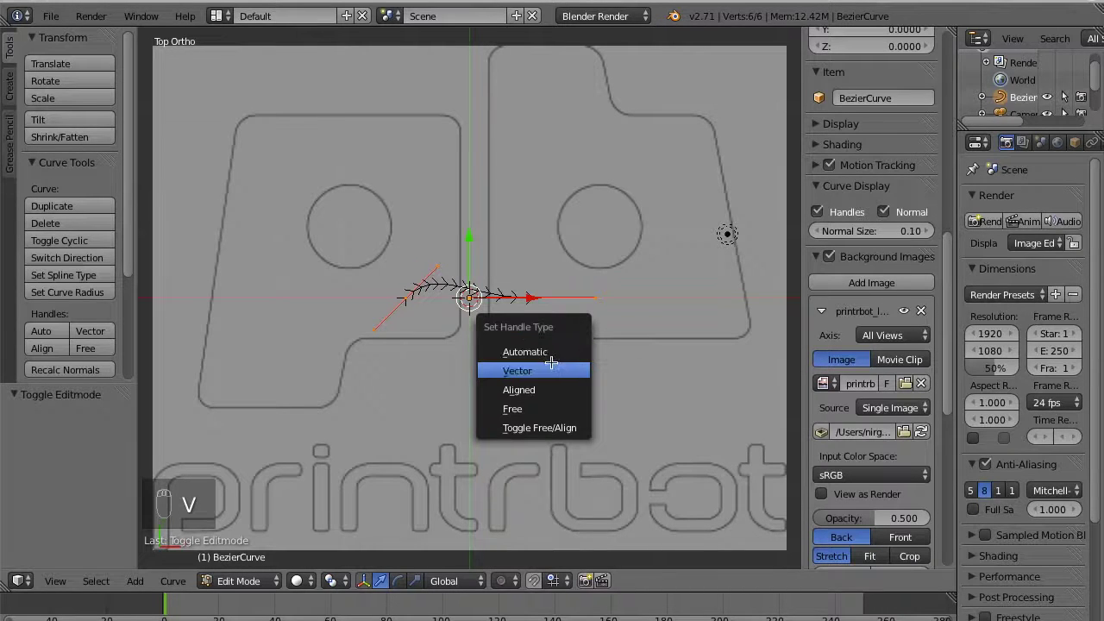
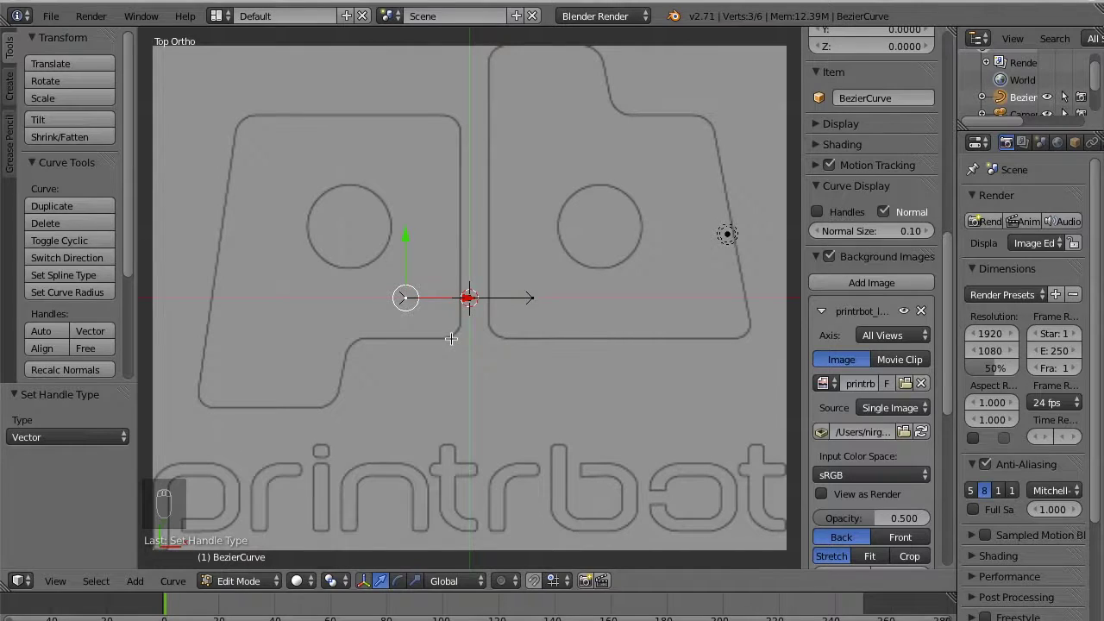
Move the curve's end point onto the right edge of the P outline
{"action": "key", "text": "g"}
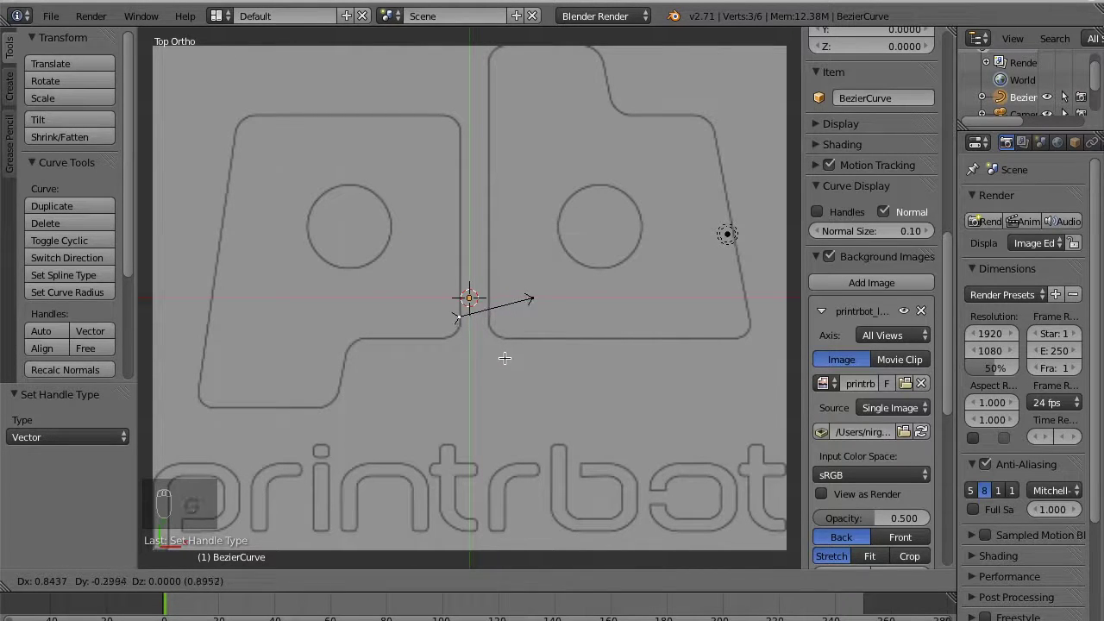
{"action": "left_click_drag", "start_coordinate": [506, 351], "coordinate": [506, 351]}
{"action": "middle_click", "coordinate": [506, 337]}
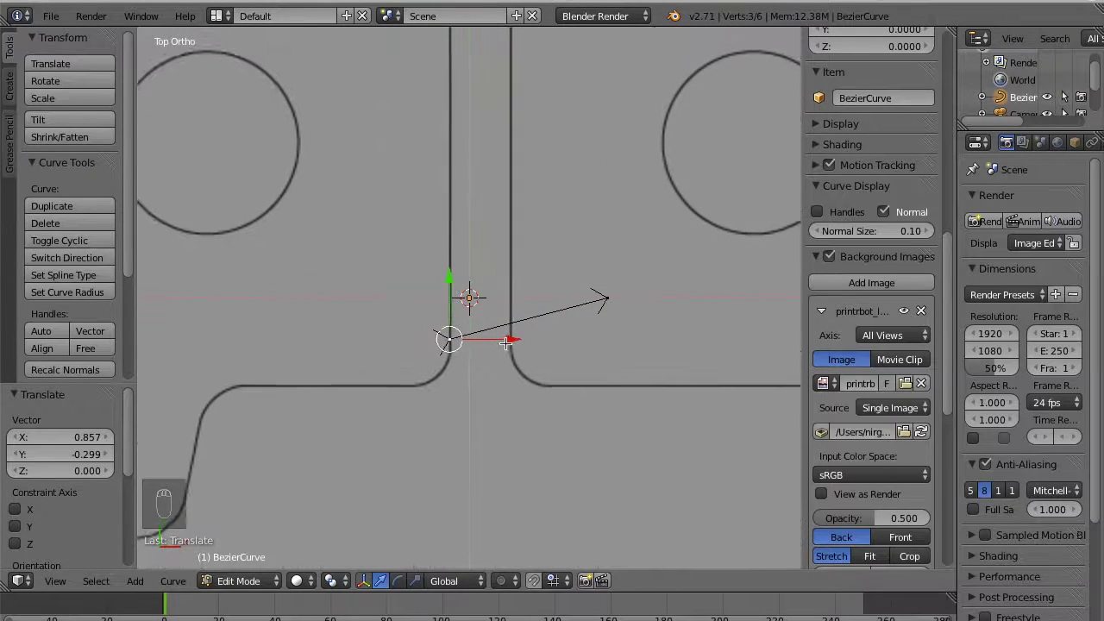
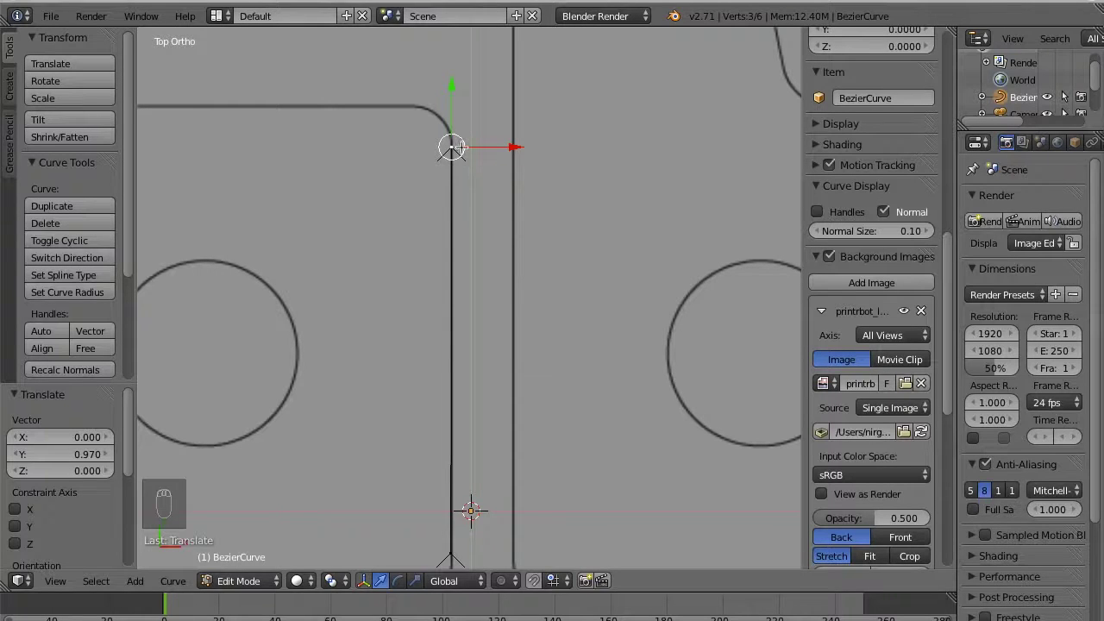
Extrude curve points across the P's top-right corner, top edge and top-left corner
{"action": "key", "text": "e"}
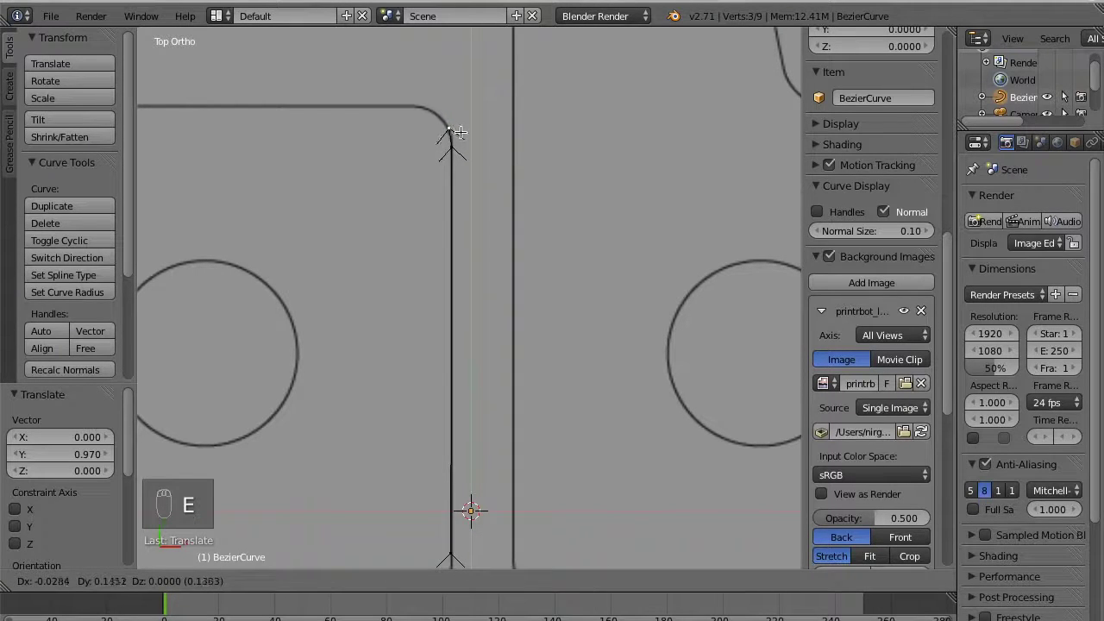
{"action": "left_click_drag", "start_coordinate": [464, 138], "coordinate": [457, 128]}
{"action": "key", "text": "e"}
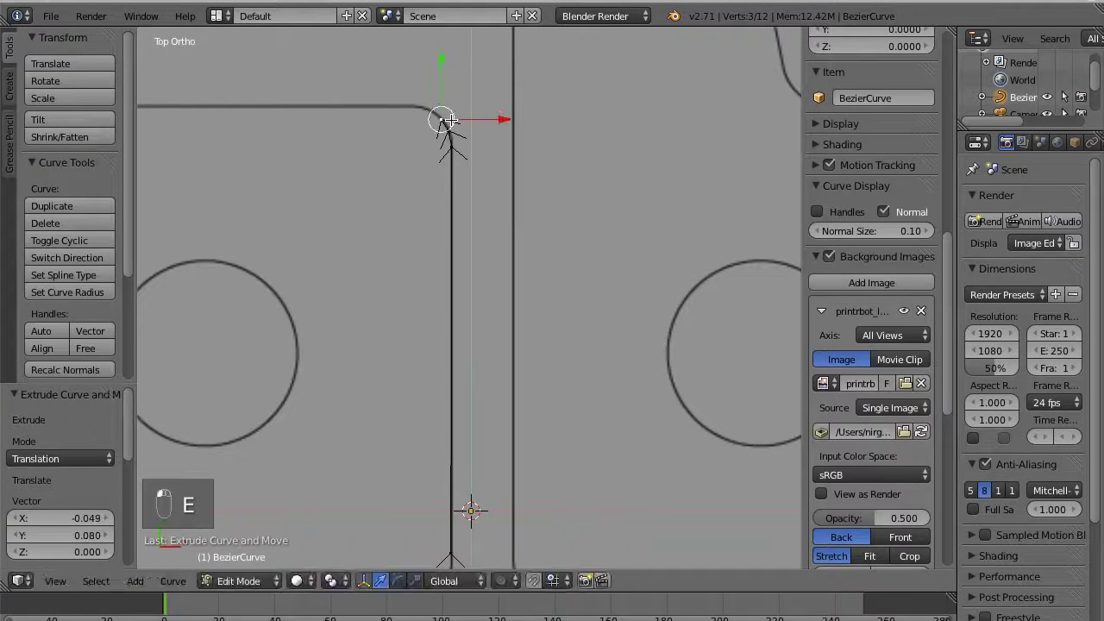
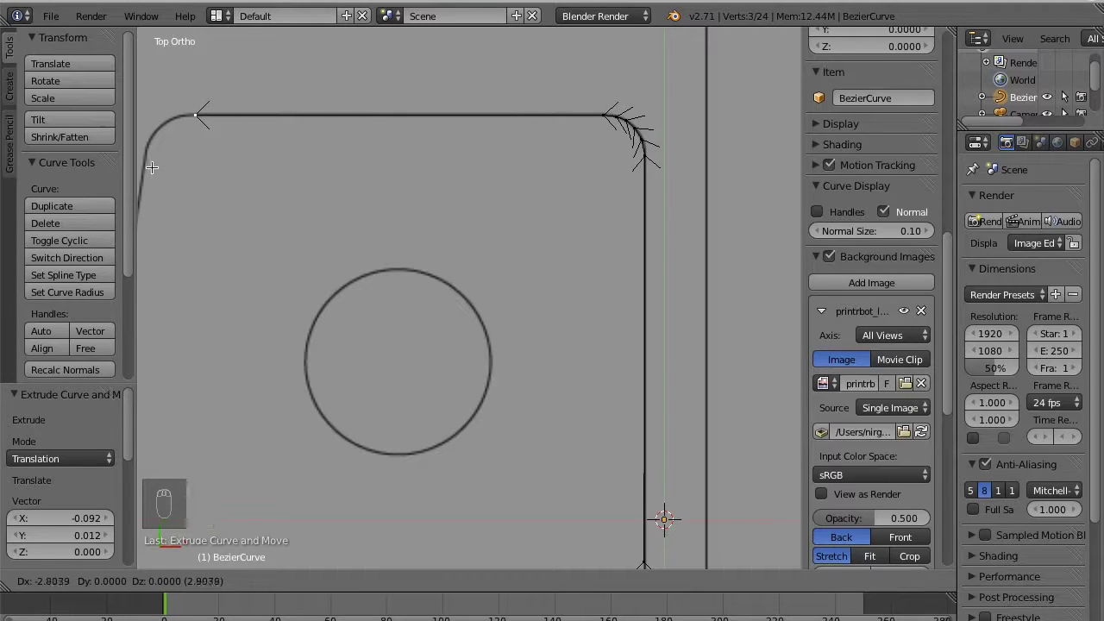
{"action": "left_click_drag", "start_coordinate": [153, 161], "coordinate": [383, 159]}
{"action": "key", "text": "e"}
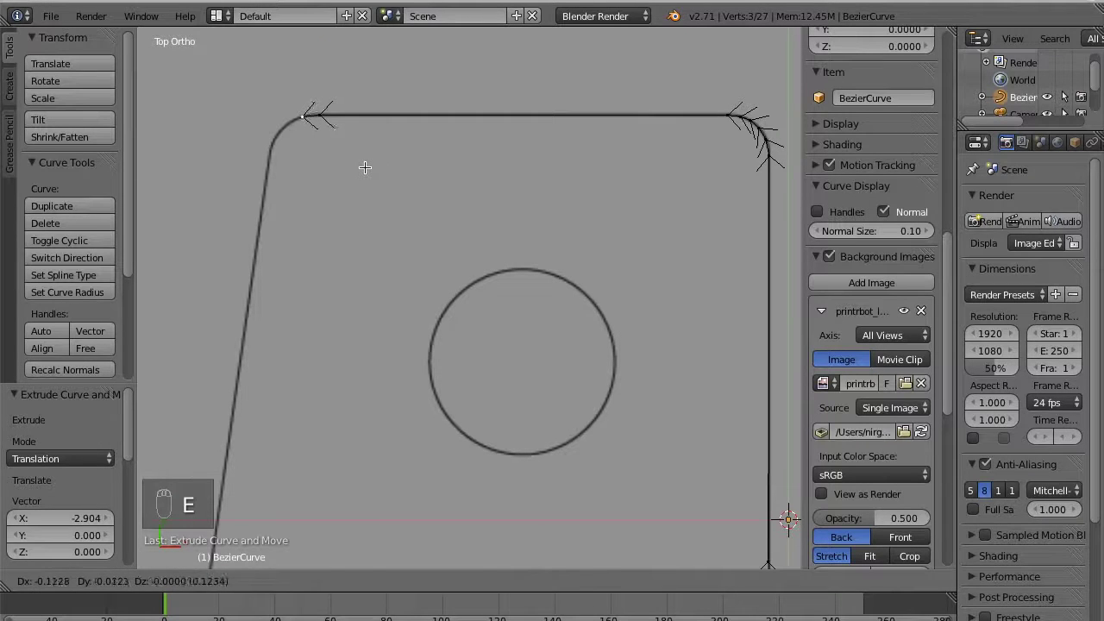
{"action": "left_click_drag", "start_coordinate": [366, 160], "coordinate": [344, 179]}
{"action": "key", "text": "e"}
Extrude points around the rounded top-left corner and down the P's slanted left edge
{"action": "key", "text": "e"}
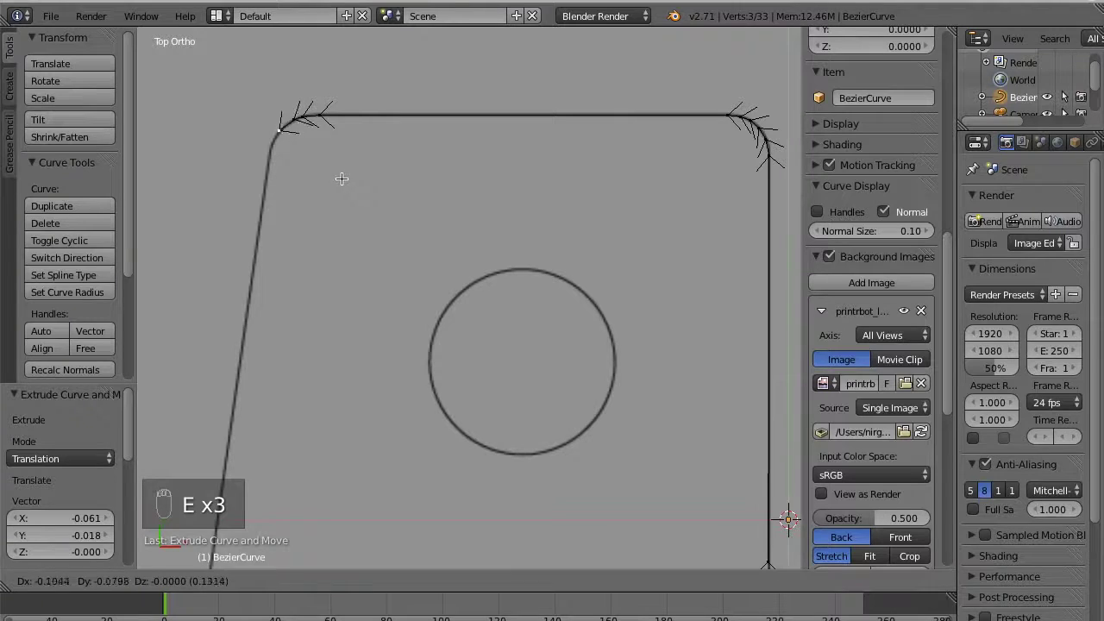
{"action": "left_click_drag", "start_coordinate": [348, 171], "coordinate": [338, 182]}
{"action": "key", "text": "e"}
{"action": "left_click_drag", "start_coordinate": [336, 181], "coordinate": [332, 196]}
{"action": "key", "text": "e"}
{"action": "left_click_drag", "start_coordinate": [333, 198], "coordinate": [332, 198]}
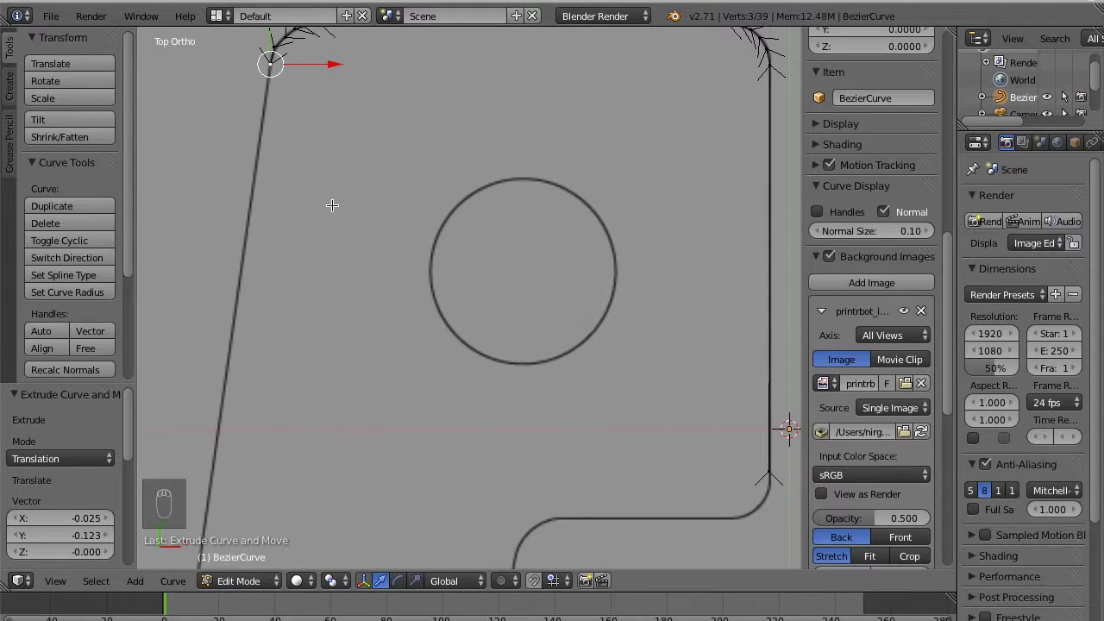
{"action": "key", "text": "e"}
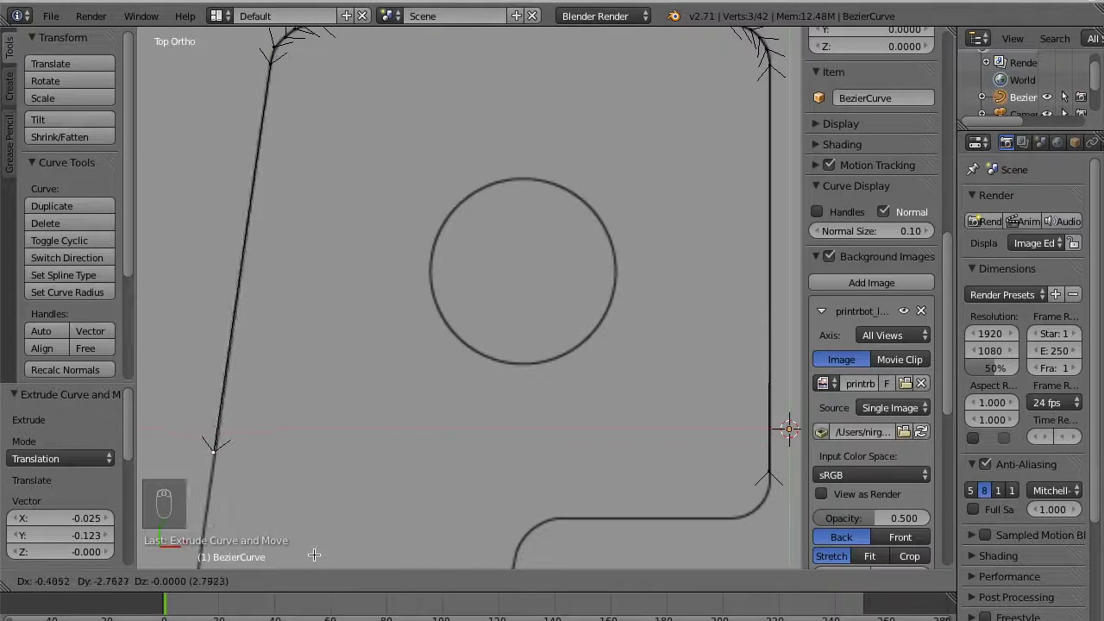
Extrude points down the left edge into the notch's lower corner and curved bottom
{"action": "left_click_drag", "start_coordinate": [315, 547], "coordinate": [316, 547]}
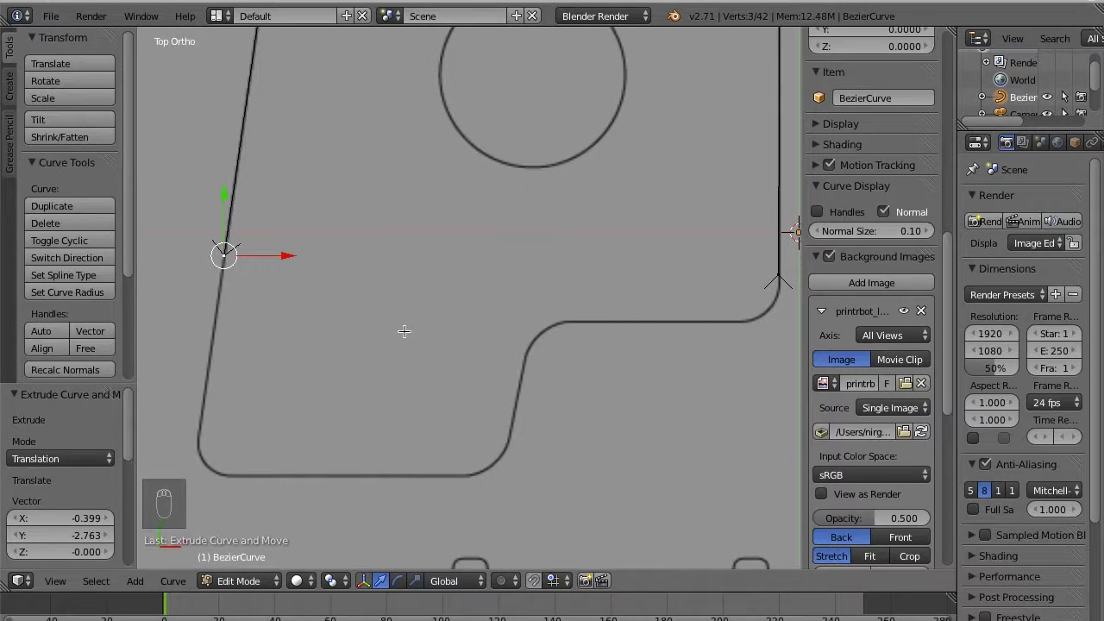
{"action": "key", "text": "g"}
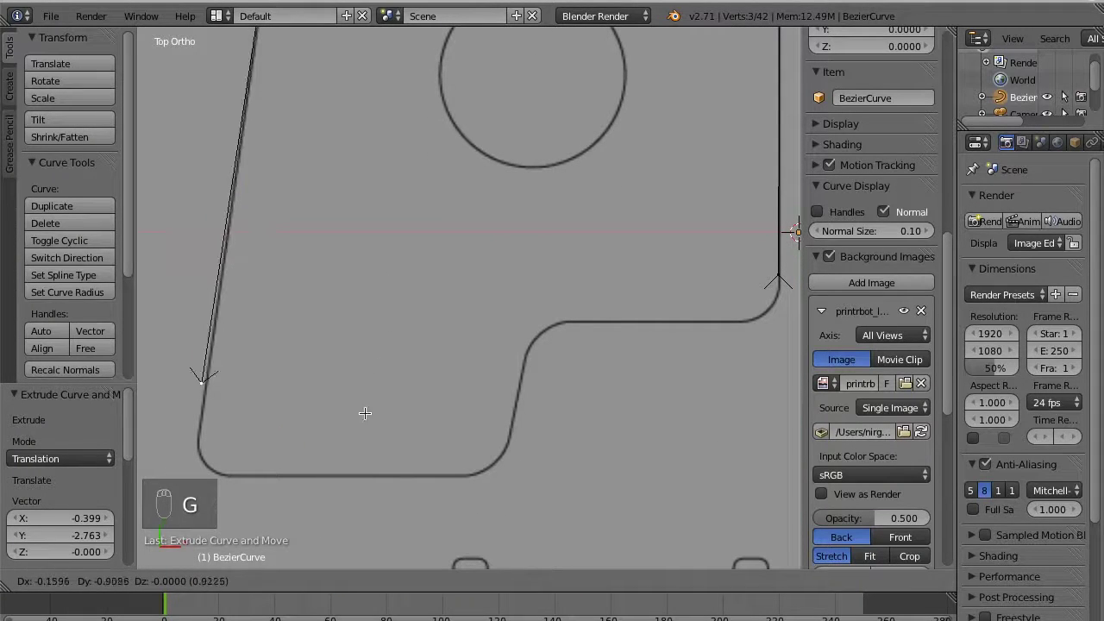
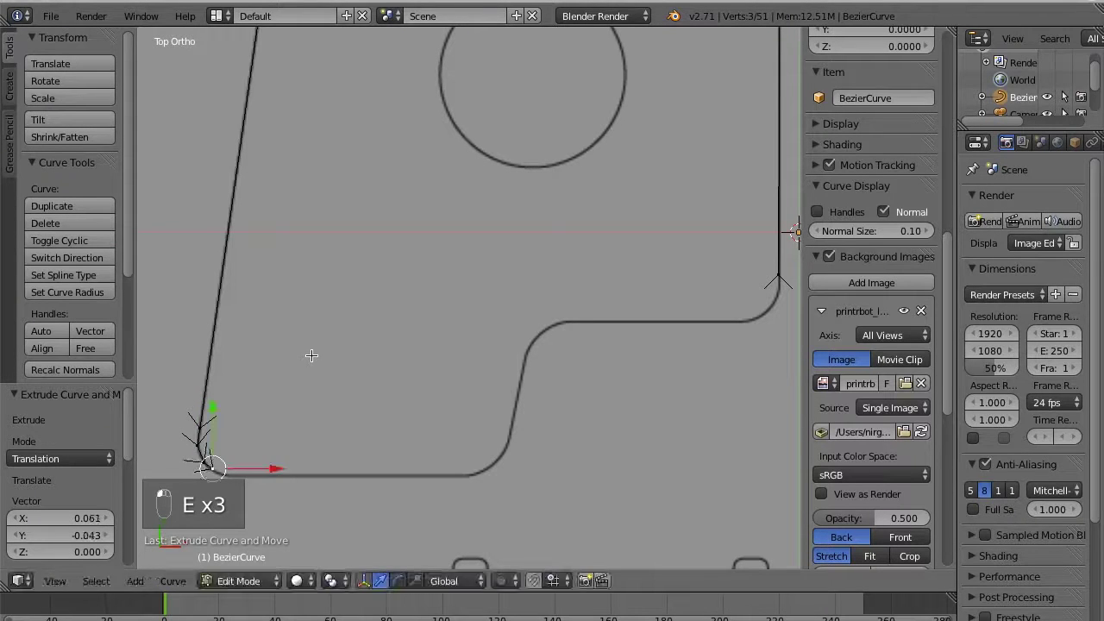
{"action": "key", "text": "e"}
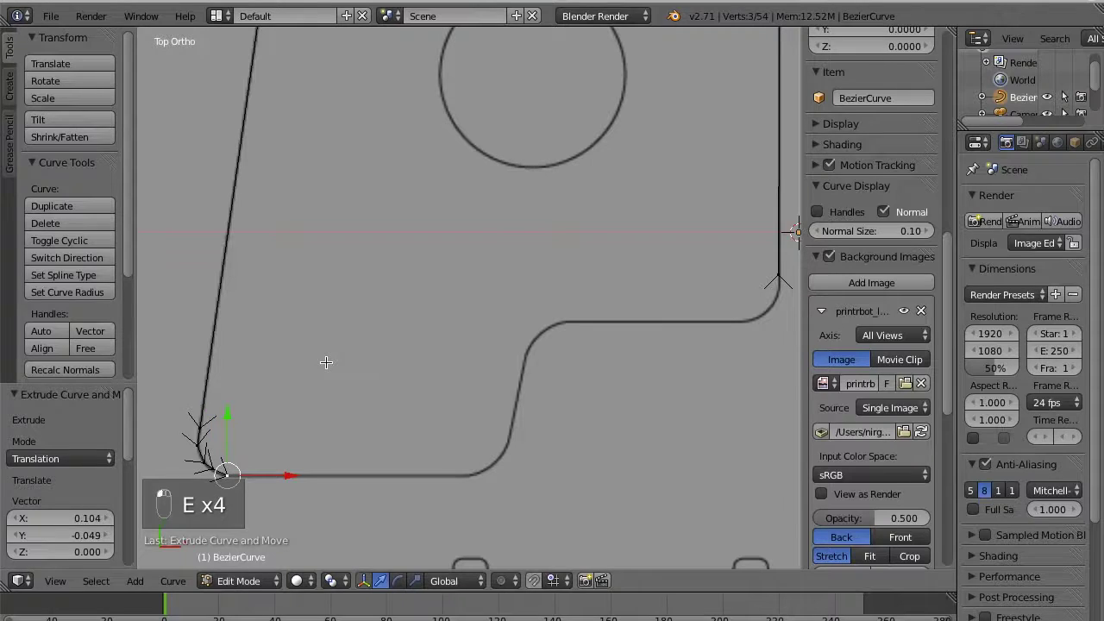
{"action": "key", "text": "e"}
{"action": "left_click", "coordinate": [476, 383]}
{"action": "left_click_drag", "start_coordinate": [575, 369], "coordinate": [523, 422]}
{"action": "key", "text": "e"}
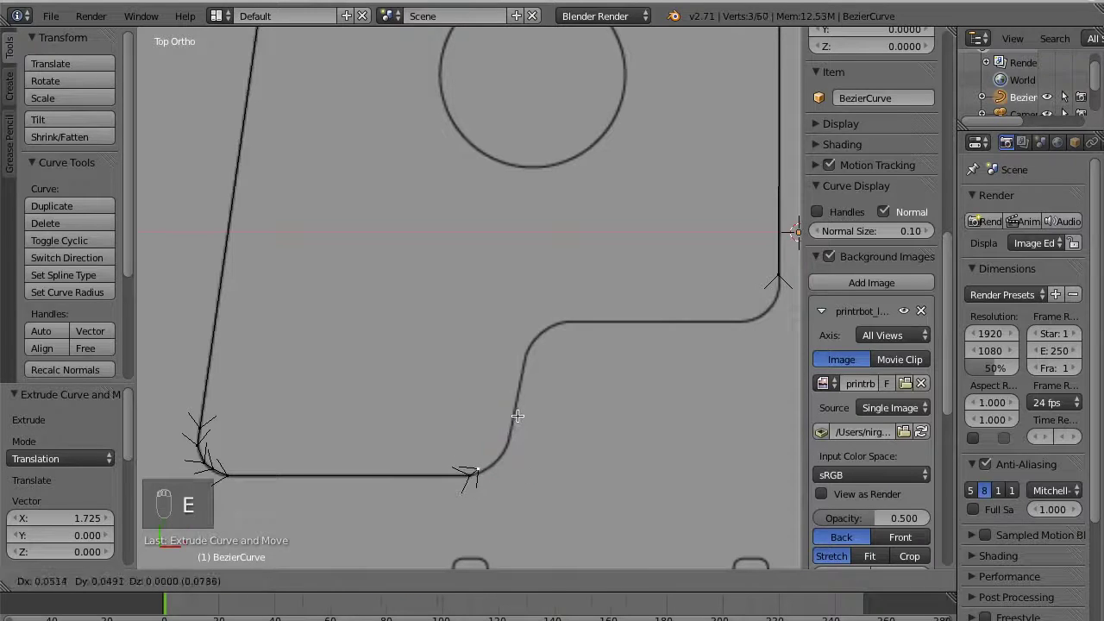
{"action": "left_click_drag", "start_coordinate": [529, 425], "coordinate": [541, 413]}
Extrude points up the notch's slanted side to its upper corner at the right edge
{"action": "key", "text": "e"}
{"action": "middle_click", "coordinate": [541, 413]}
{"action": "left_click_drag", "start_coordinate": [541, 413], "coordinate": [555, 390]}
{"action": "key", "text": "e"}
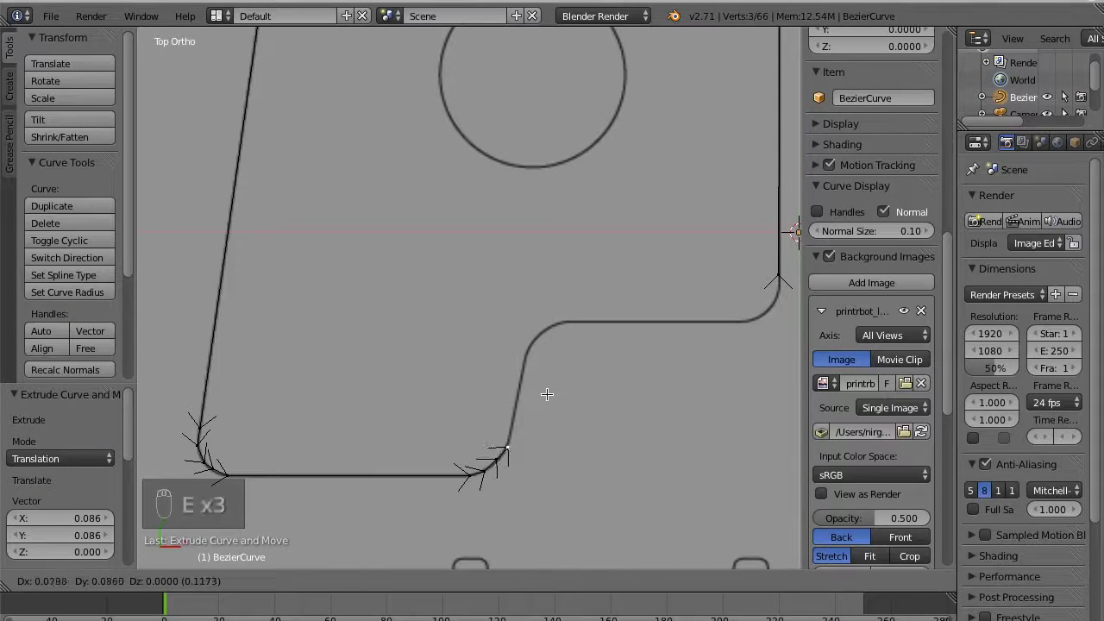
{"action": "left_click_drag", "start_coordinate": [553, 401], "coordinate": [570, 331]}
{"action": "key", "text": "e"}
{"action": "middle_click", "coordinate": [570, 330]}
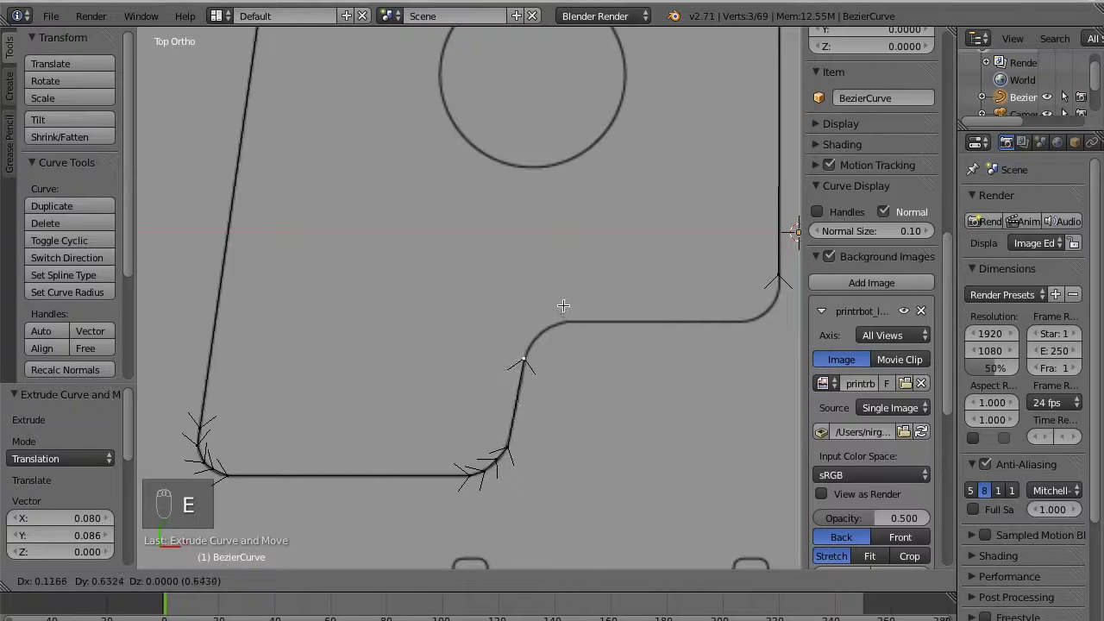
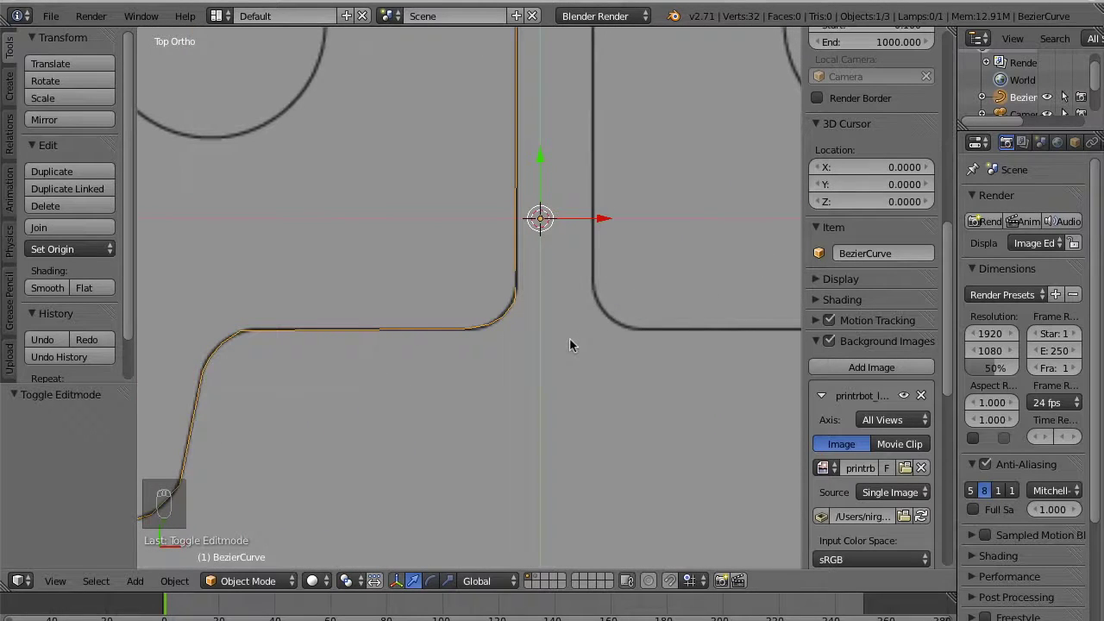
Bring up the Convert to menu for the closed P outline curve (Alt+C)
{"action": "key", "text": "alt+c"}
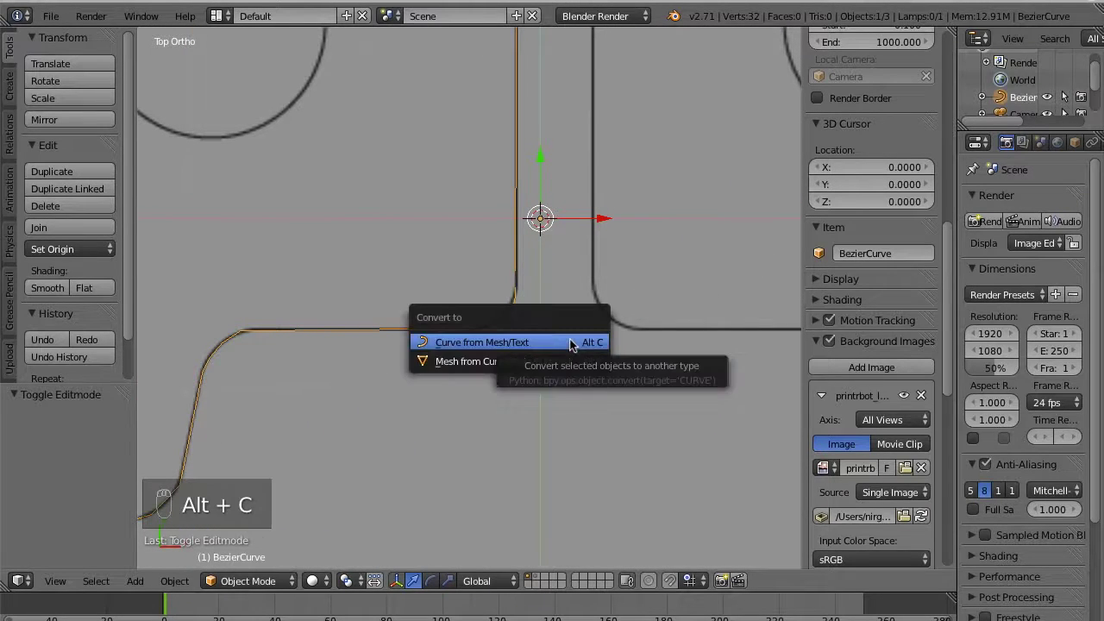
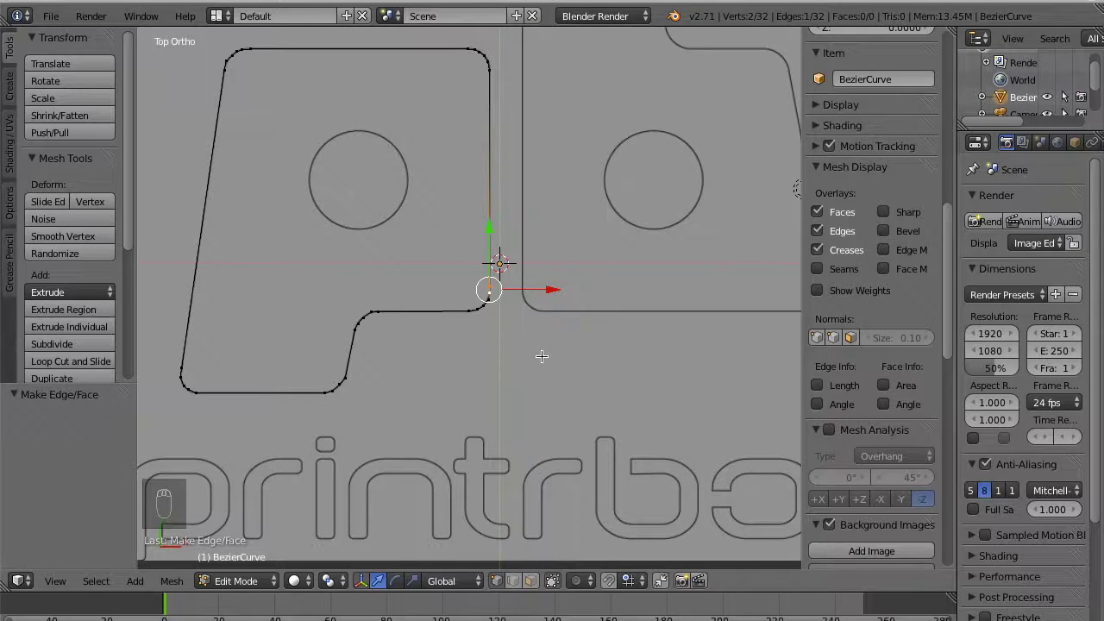
Select all 32 vertices of the converted P outline mesh
{"action": "key", "text": "a"}
{"action": "key", "text": "a"}
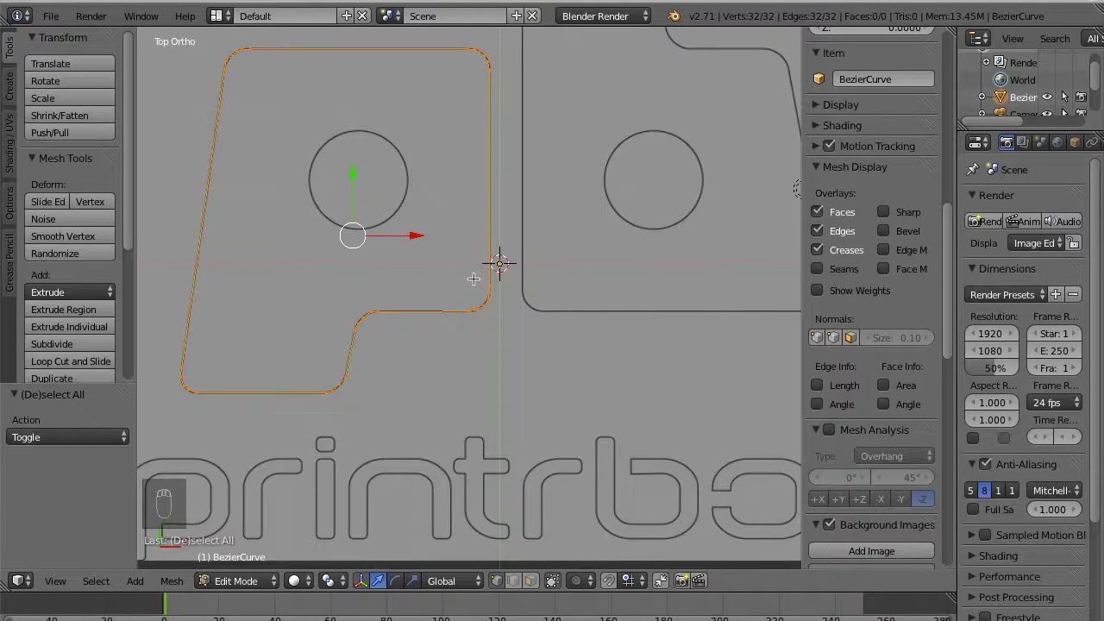
Fill the P outline with a face and extrude it 0.5 units up along Z
{"action": "key", "text": "f"}
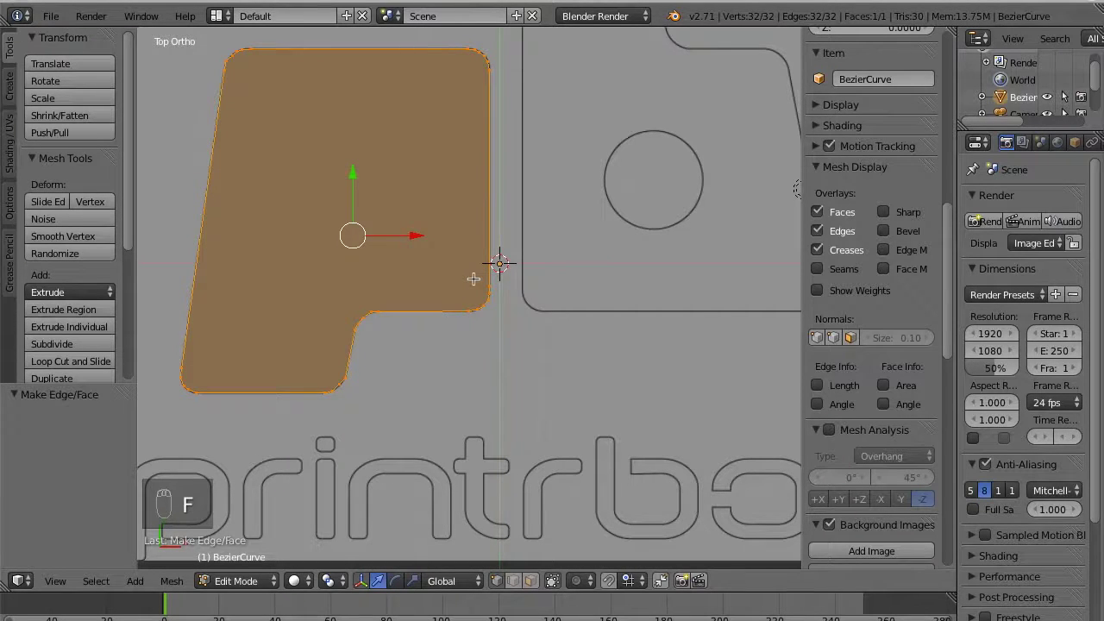
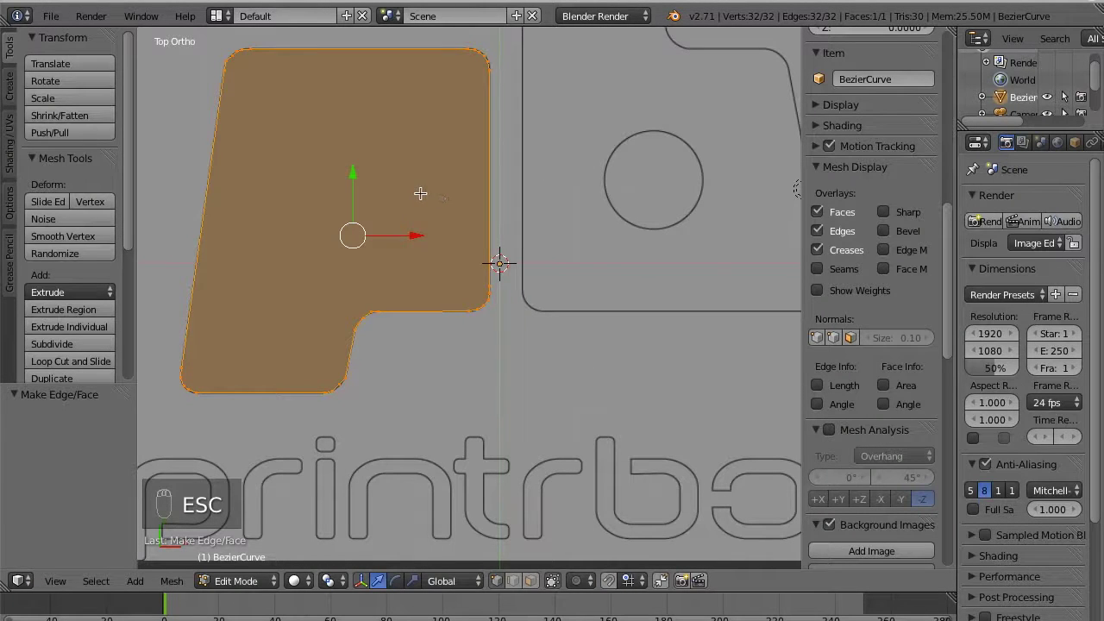
{"action": "key", "text": "e"}
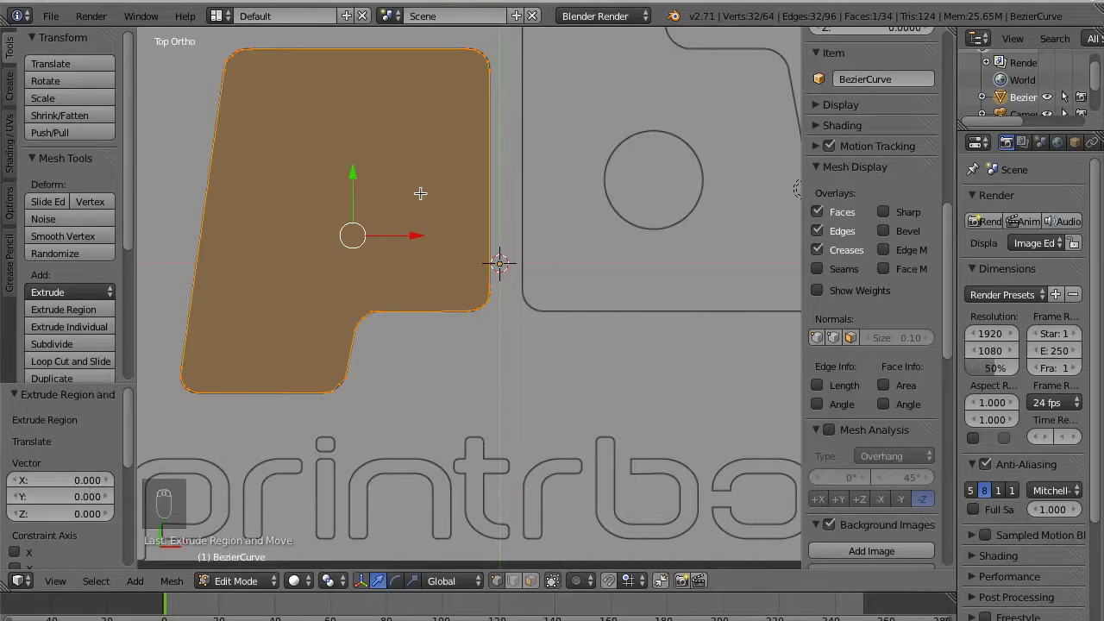
{"action": "key", "text": "g"}
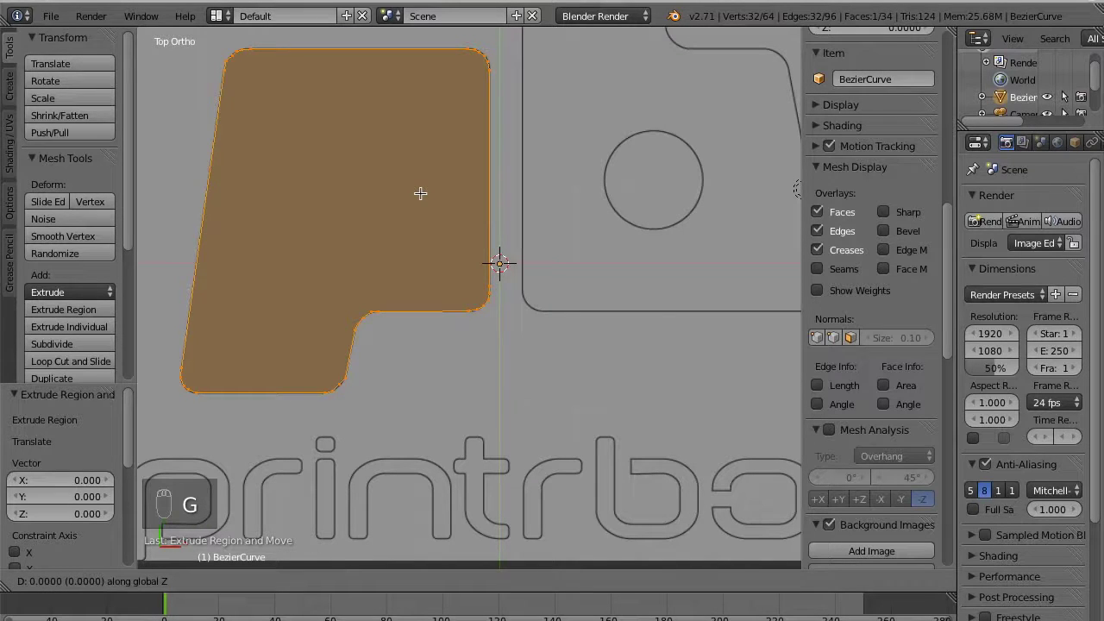
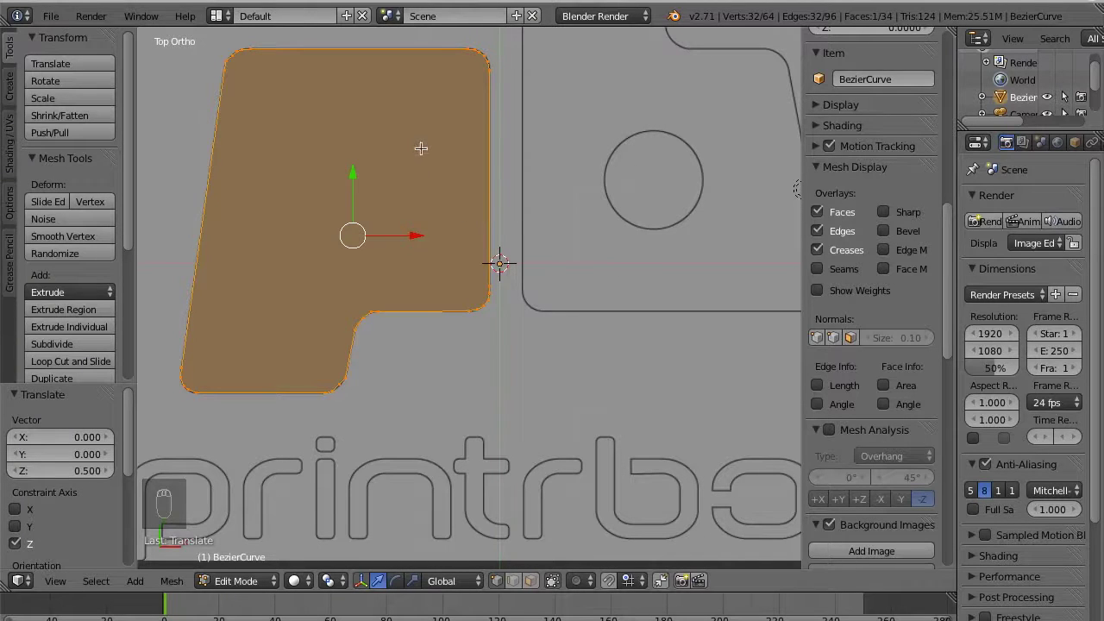
In wireframe view, add a mesh circle and place it over the P's round hole
{"action": "key", "text": "Tab"}
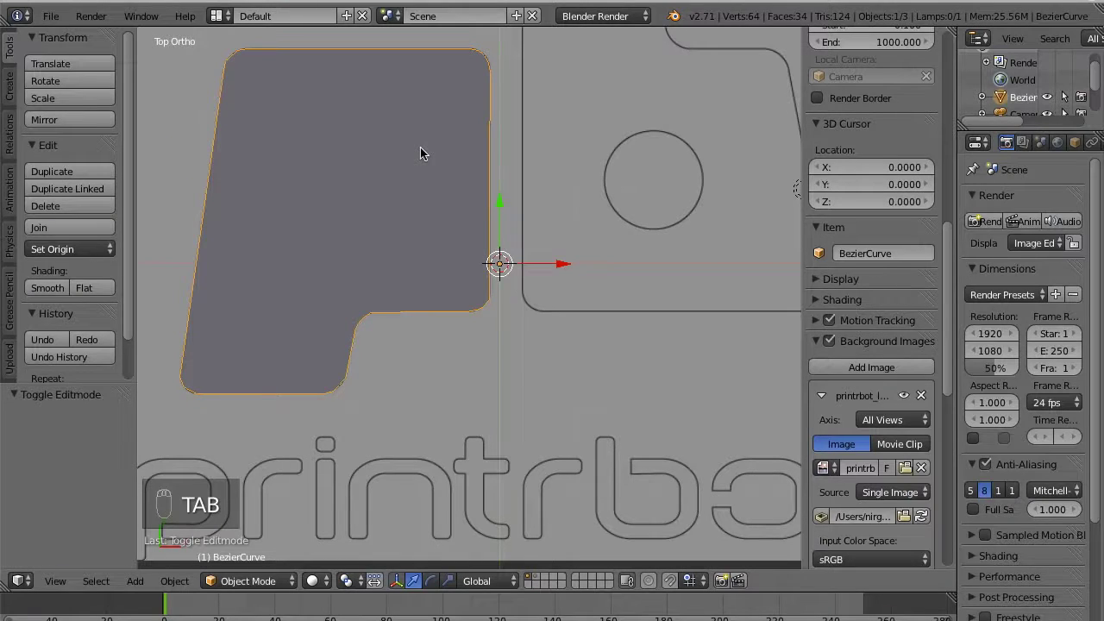
{"action": "key", "text": "z"}
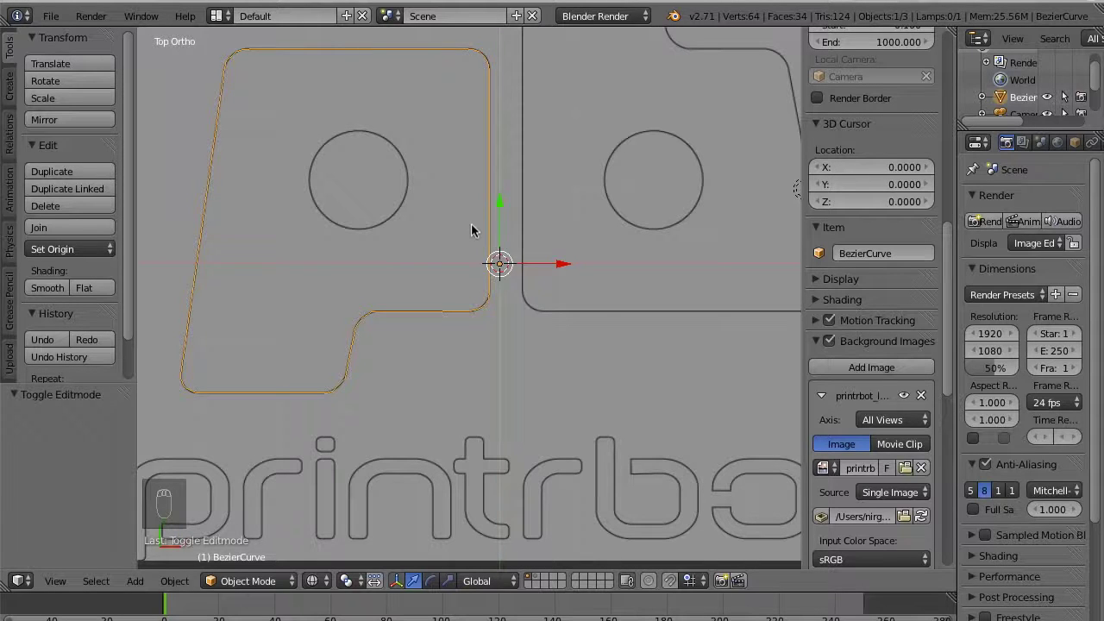
{"action": "key", "text": "shift+a"}
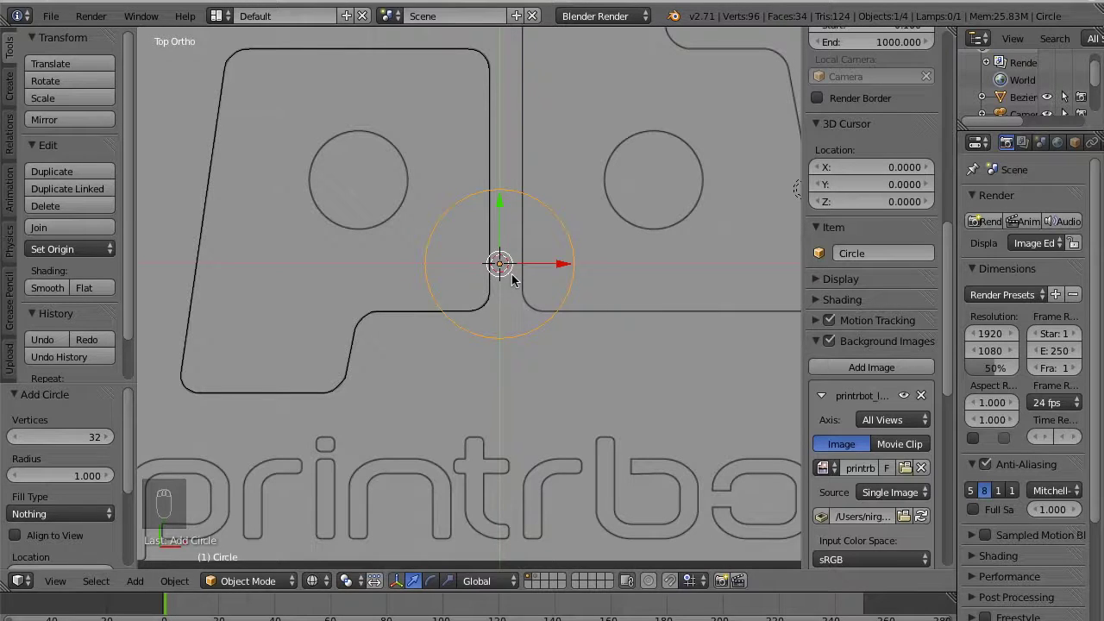
{"action": "key", "text": "g"}
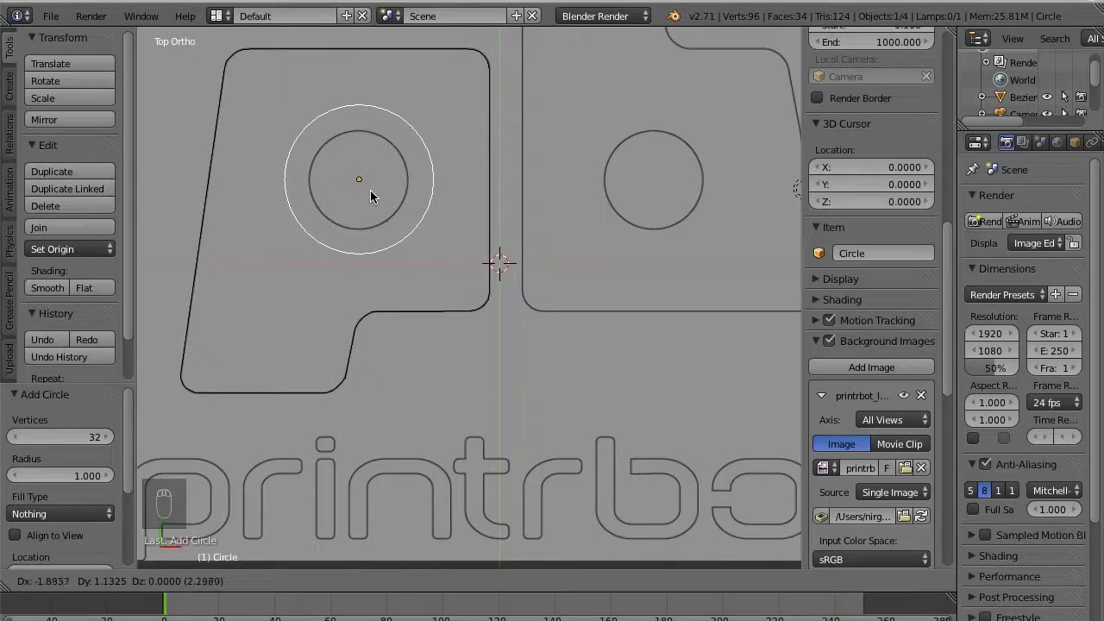
{"action": "left_click_drag", "start_coordinate": [375, 195], "coordinate": [377, 199]}
Scale the circle's points down to match the hole's size
{"action": "key", "text": "Tab"}
{"action": "key", "text": "s"}
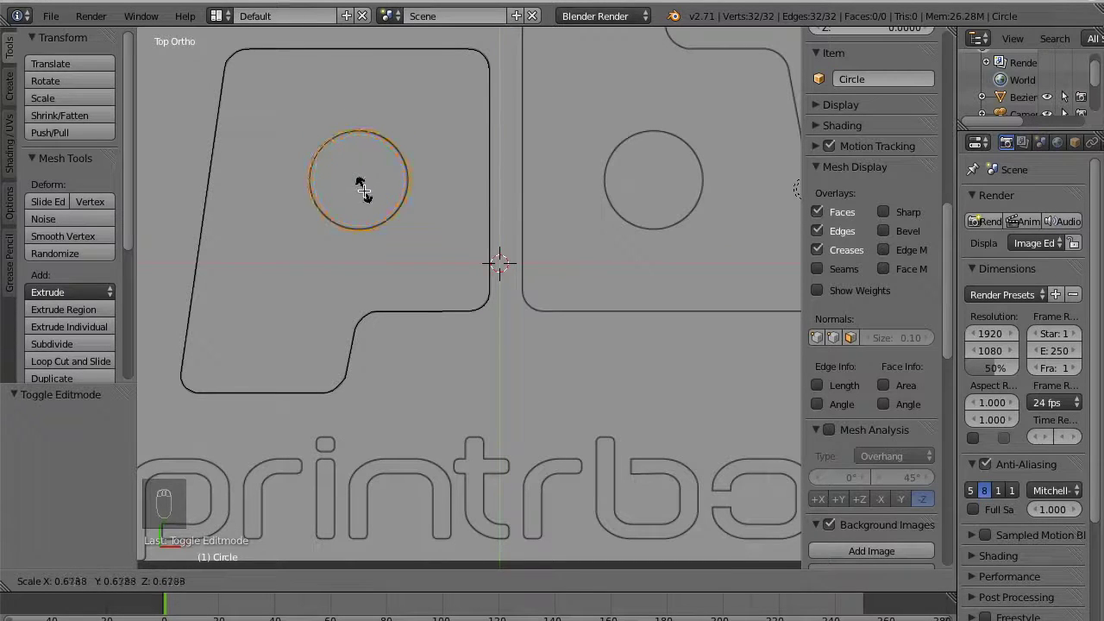
{"action": "left_click_drag", "start_coordinate": [371, 196], "coordinate": [371, 196]}
{"action": "middle_click", "coordinate": [371, 197]}
{"action": "middle_click", "coordinate": [371, 190]}
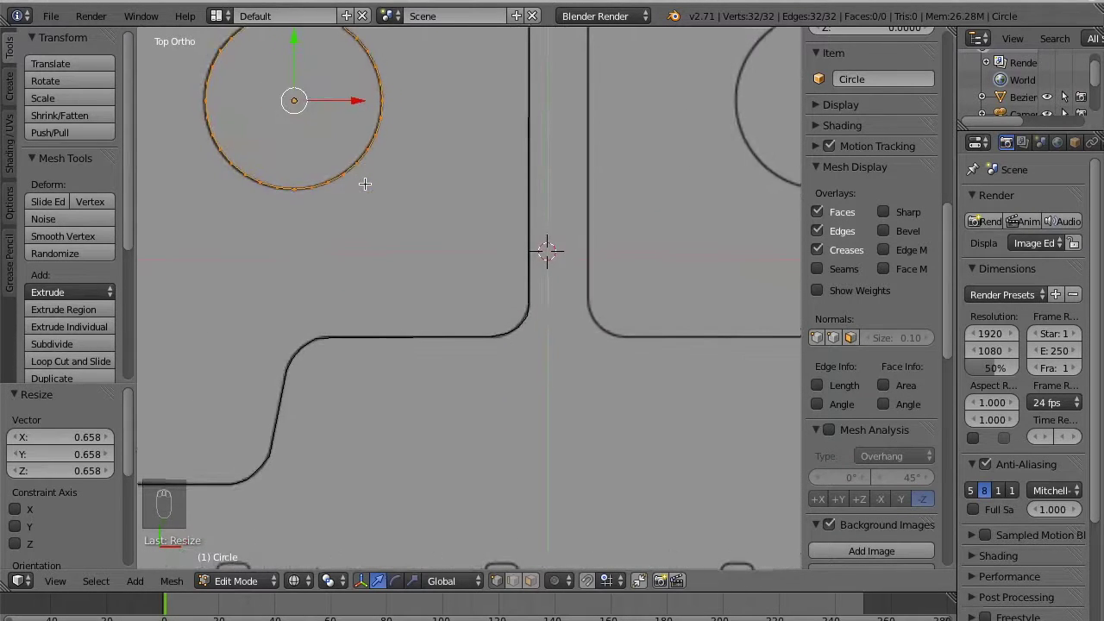
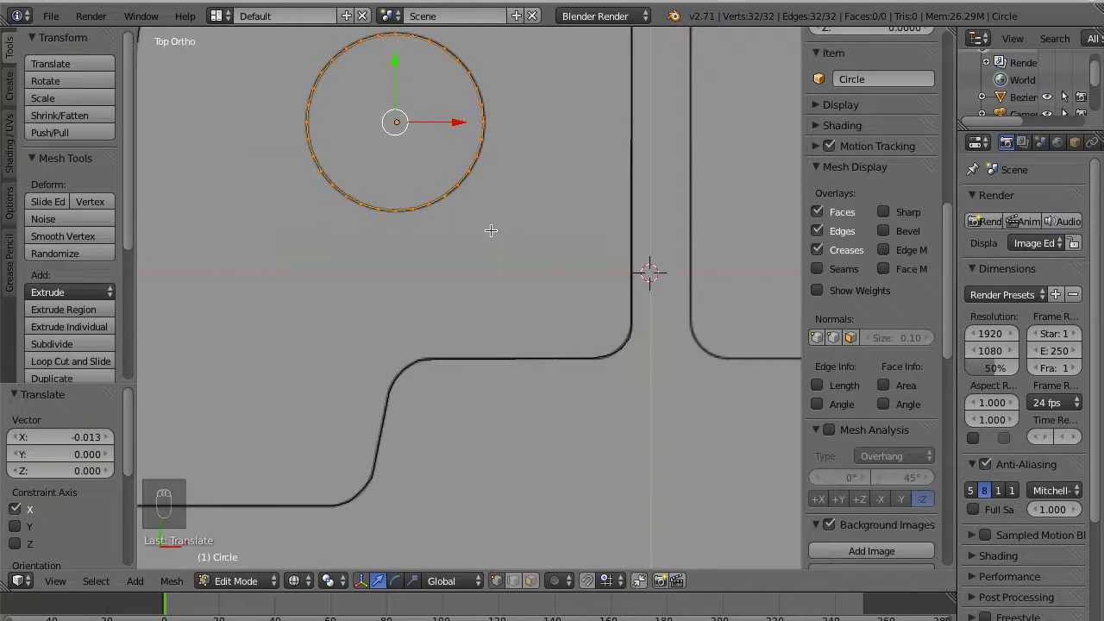
Fill the circle, lower it one unit on Z and extrude it into a cylinder
{"action": "key", "text": "f"}
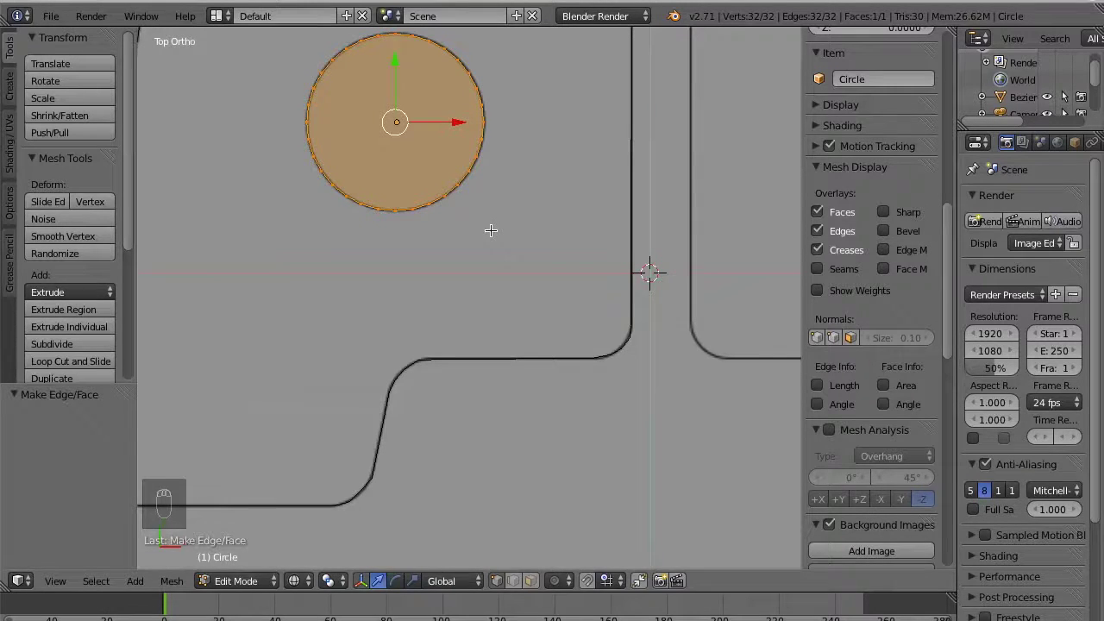
{"action": "key", "text": "g"}
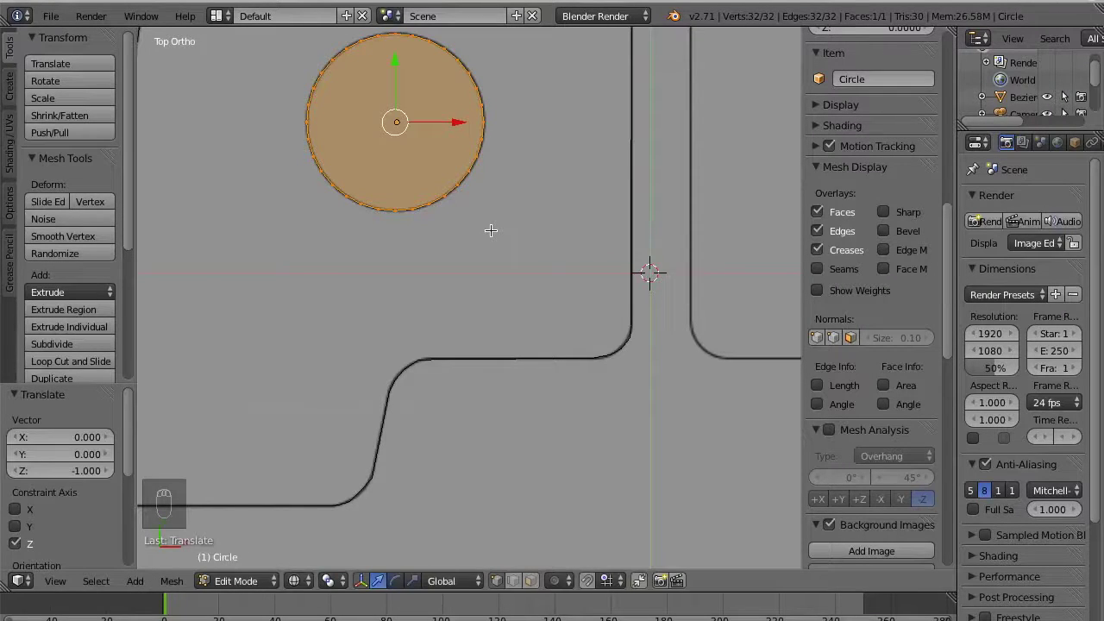
{"action": "key", "text": "e"}
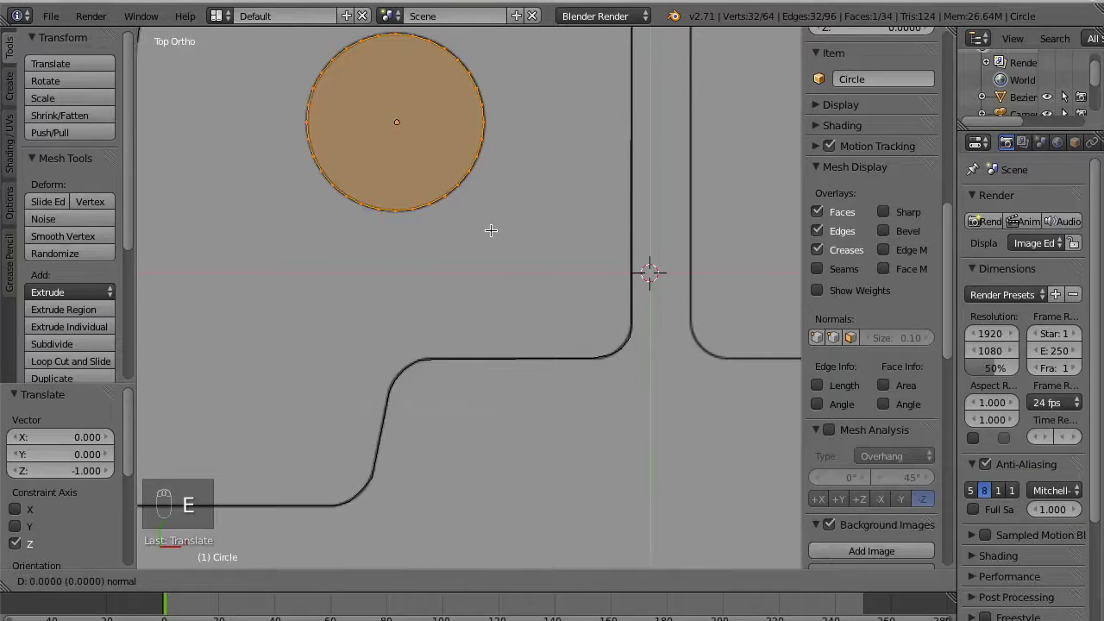
{"action": "key", "text": "g"}
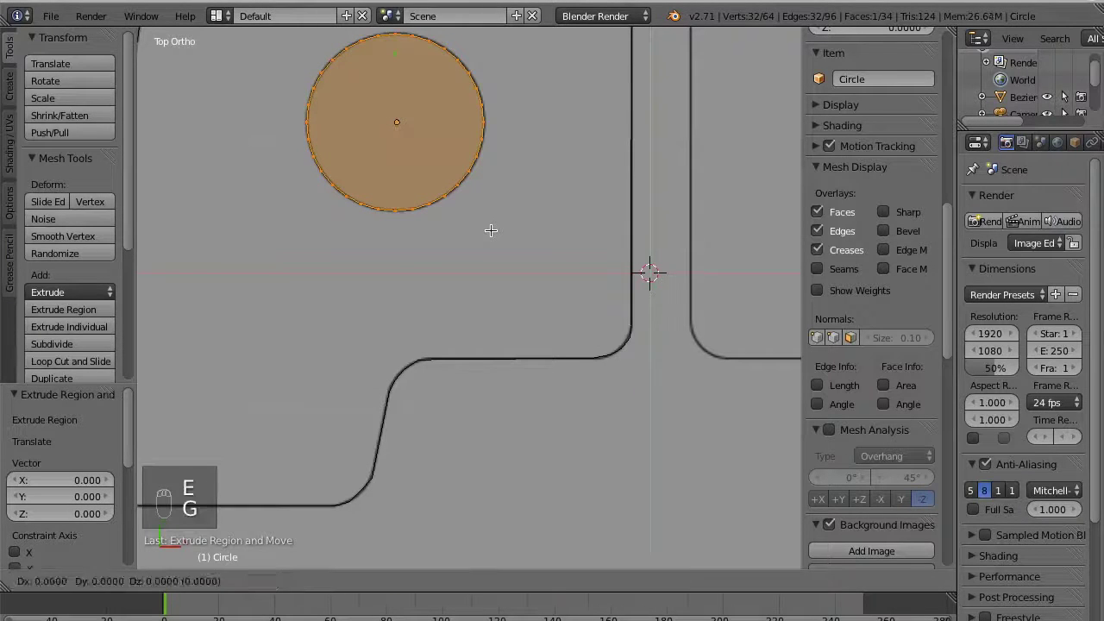
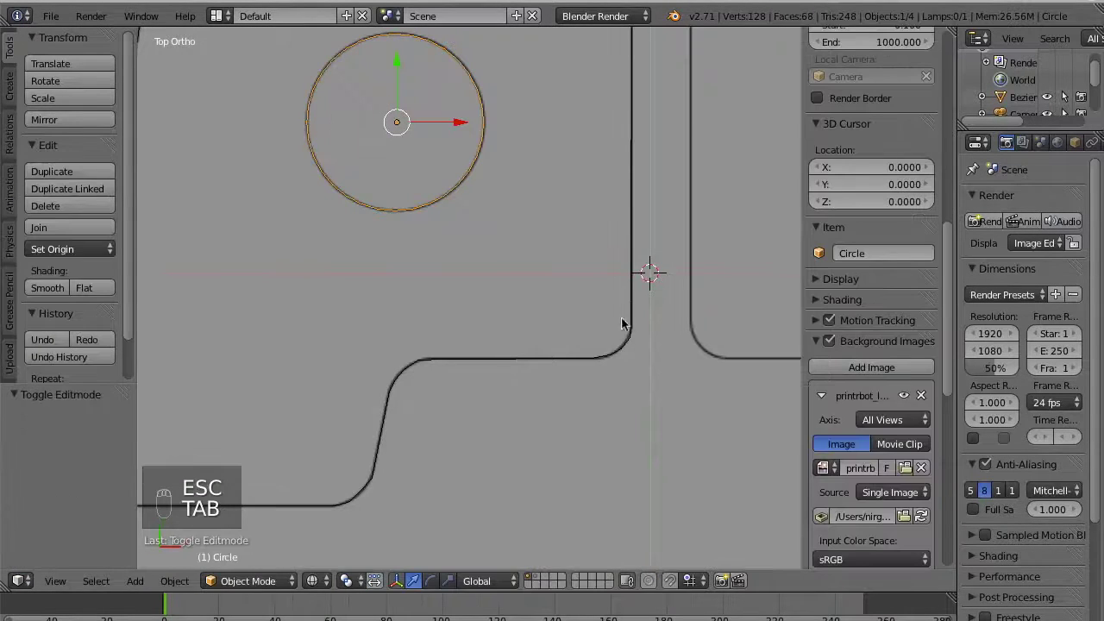
Add a Boolean modifier to the P-shaped letter and set its operation to Difference
{"action": "left_click_drag", "start_coordinate": [625, 343], "coordinate": [1075, 153]}
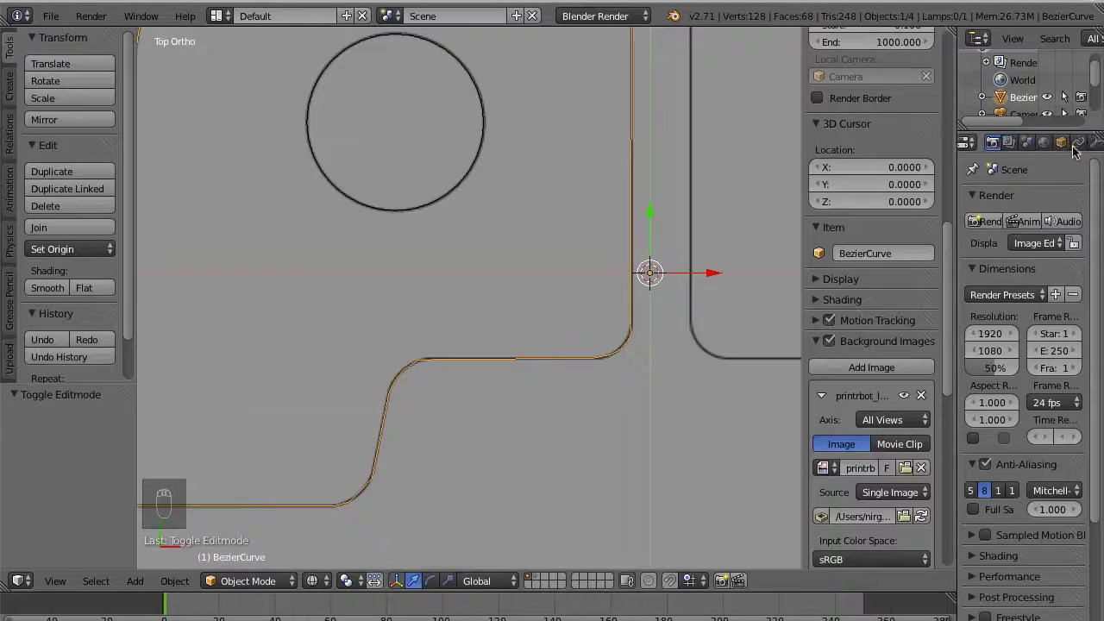
{"action": "left_click_drag", "start_coordinate": [1071, 149], "coordinate": [1068, 166]}
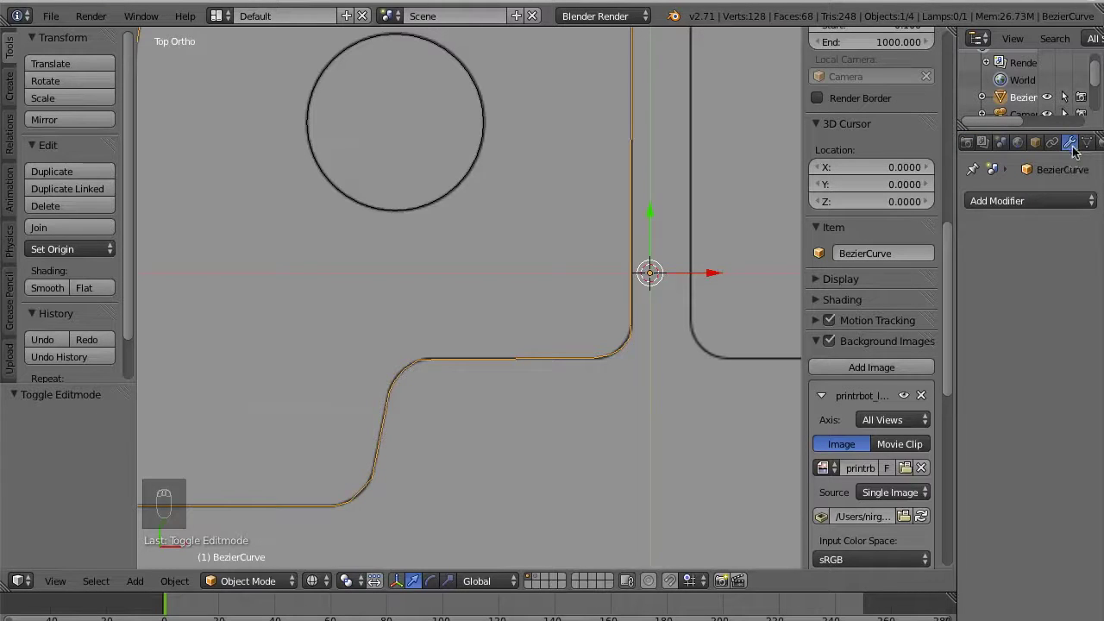
{"action": "left_click_drag", "start_coordinate": [1024, 200], "coordinate": [781, 284]}
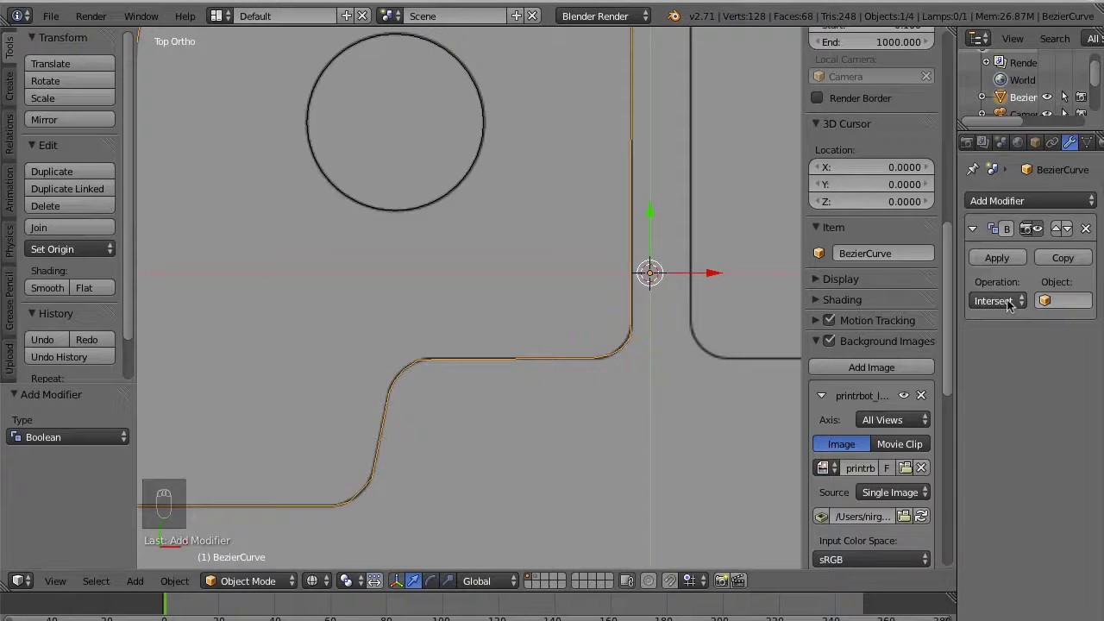
{"action": "left_click_drag", "start_coordinate": [1006, 306], "coordinate": [983, 247]}
{"action": "left_click_drag", "start_coordinate": [983, 247], "coordinate": [481, 170]}
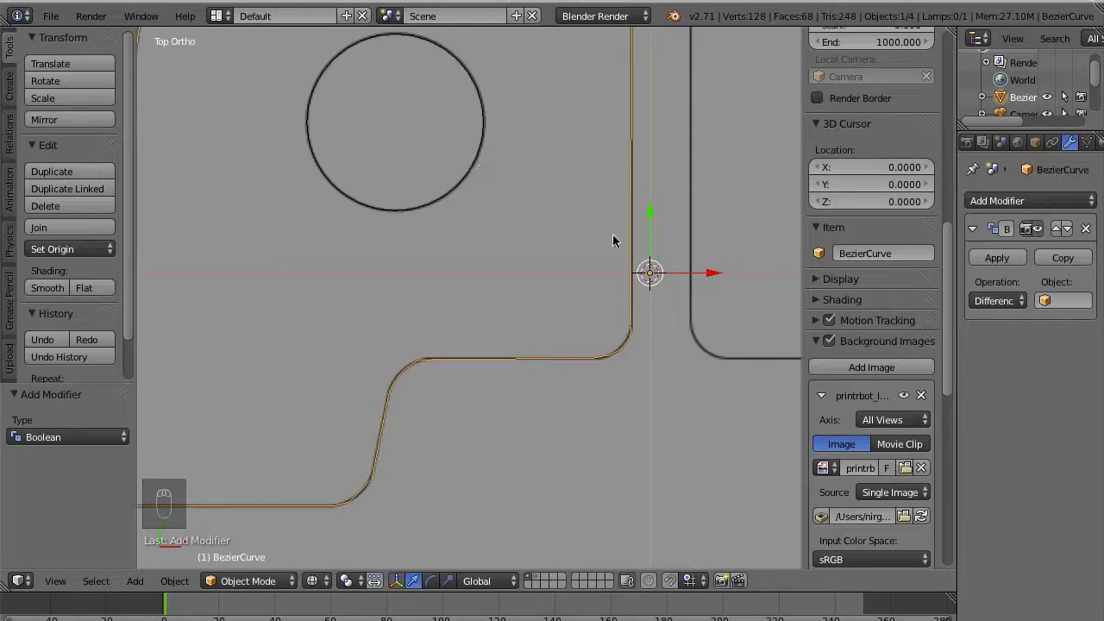
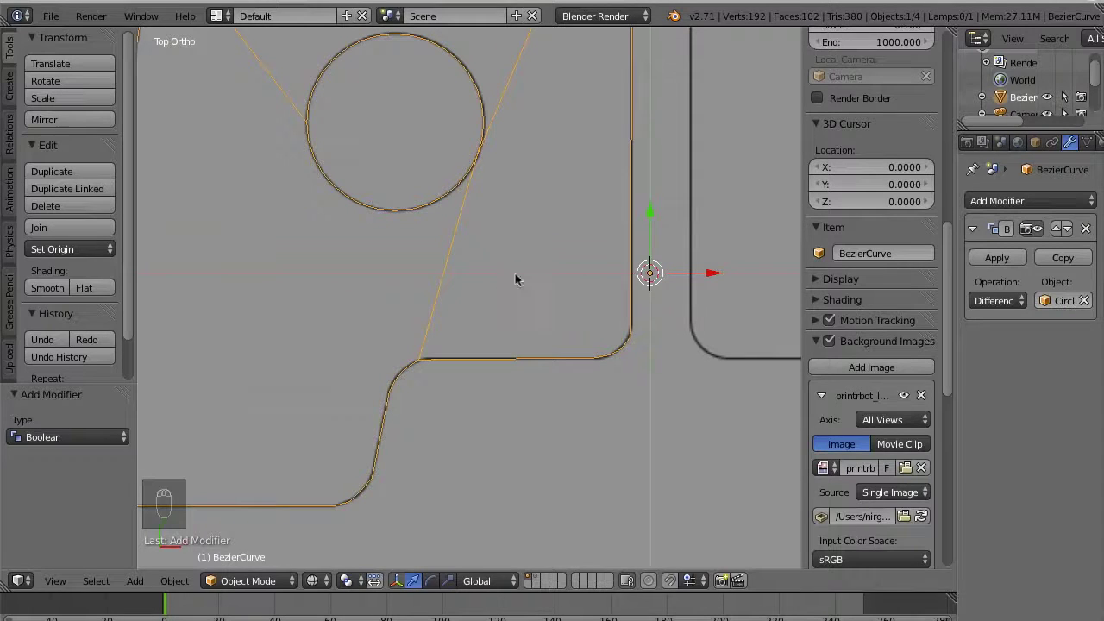
Apply the Boolean cut on the P, then move the circle along X over the second letter's hole
{"action": "left_click_drag", "start_coordinate": [1018, 262], "coordinate": [480, 130]}
{"action": "left_click_drag", "start_coordinate": [480, 130], "coordinate": [540, 216]}
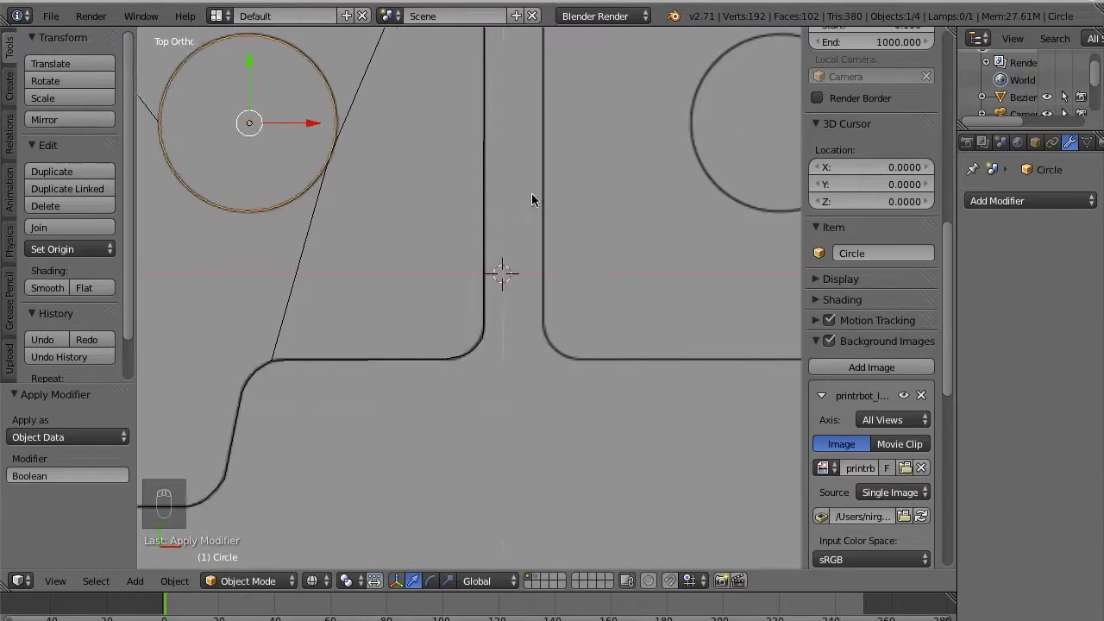
{"action": "left_click_drag", "start_coordinate": [302, 125], "coordinate": [716, 211]}
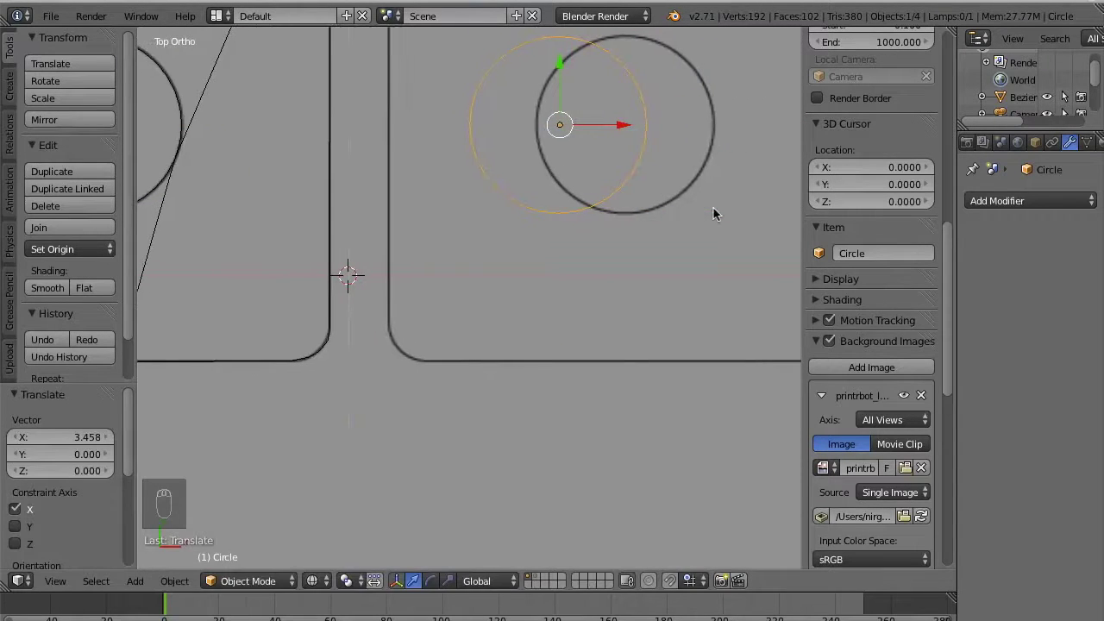
{"action": "left_click_drag", "start_coordinate": [623, 128], "coordinate": [691, 130]}
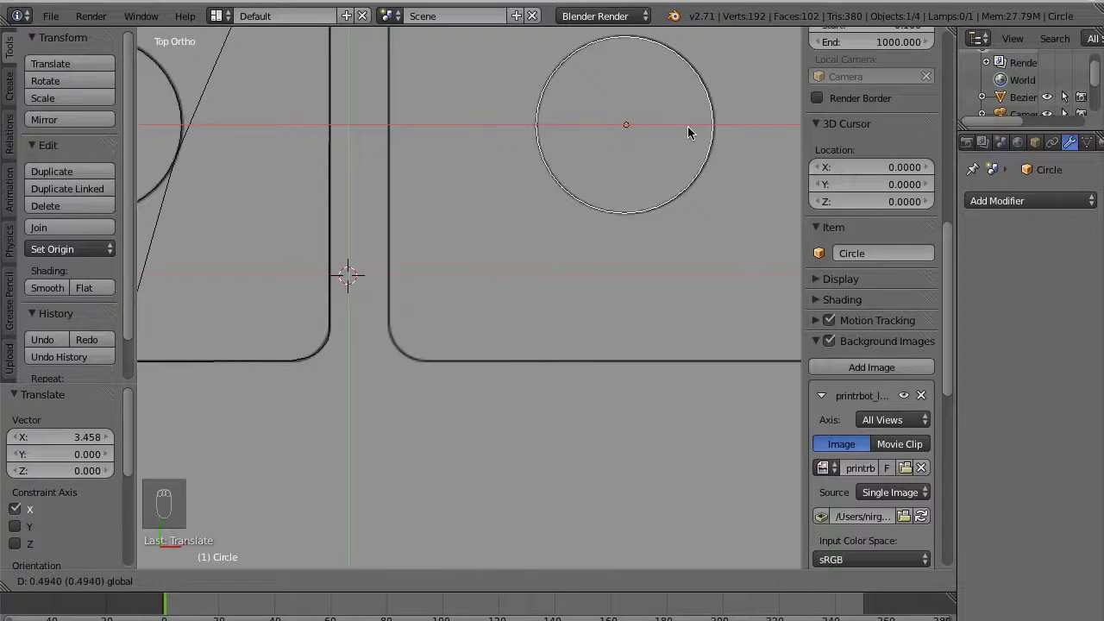
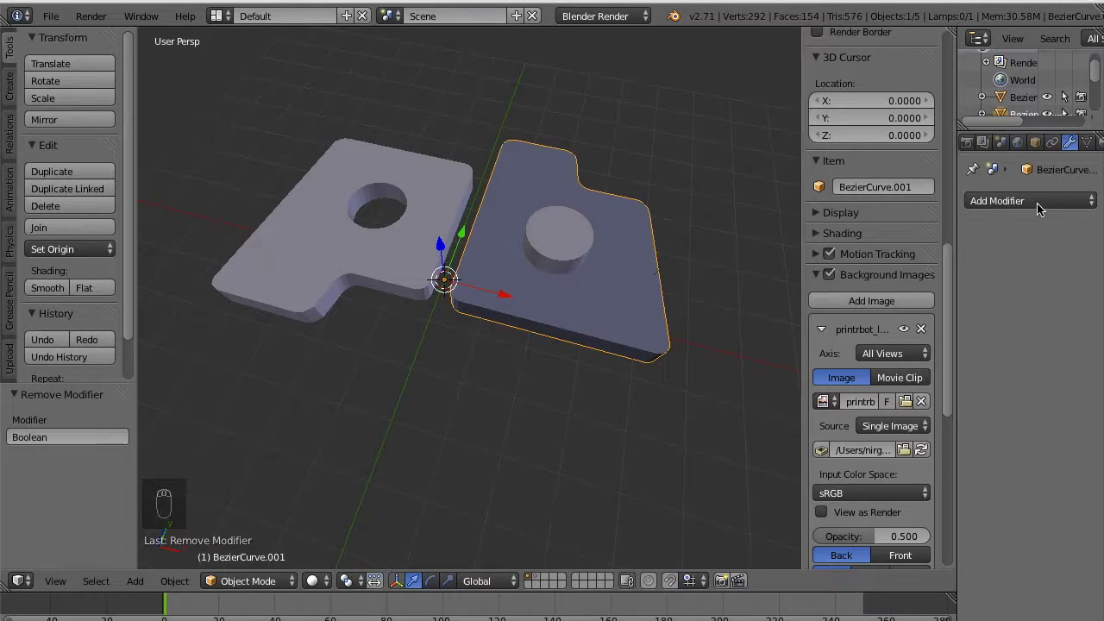
Try a Boolean modifier on the second letter plate, then remove the glitchy modifier again
{"action": "left_click_drag", "start_coordinate": [1042, 207], "coordinate": [790, 282]}
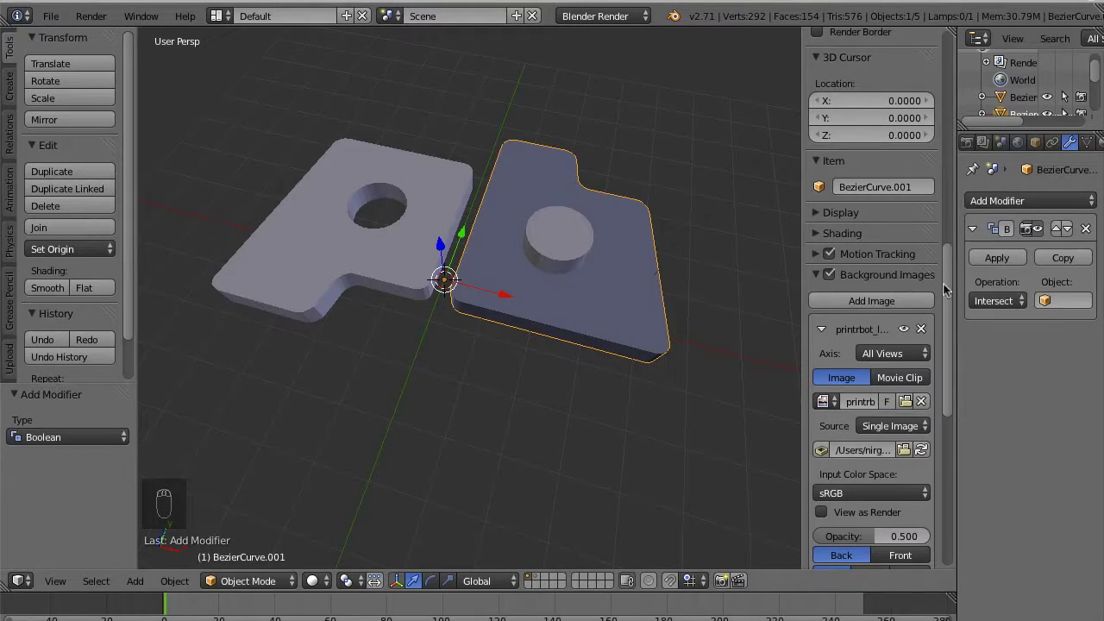
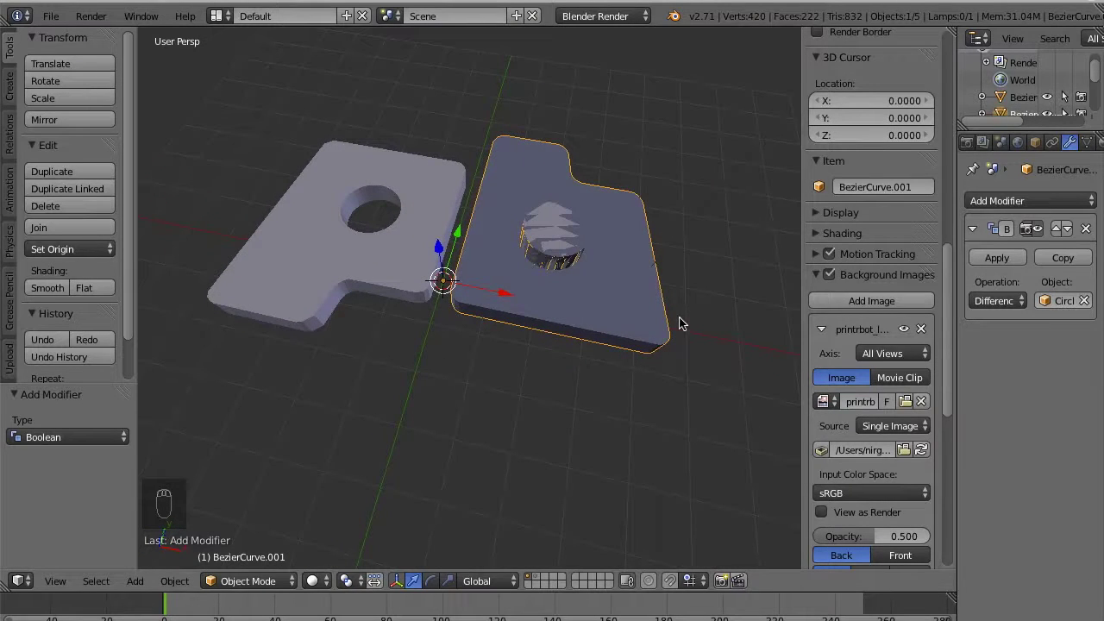
{"action": "left_click_drag", "start_coordinate": [1086, 232], "coordinate": [150, 271]}
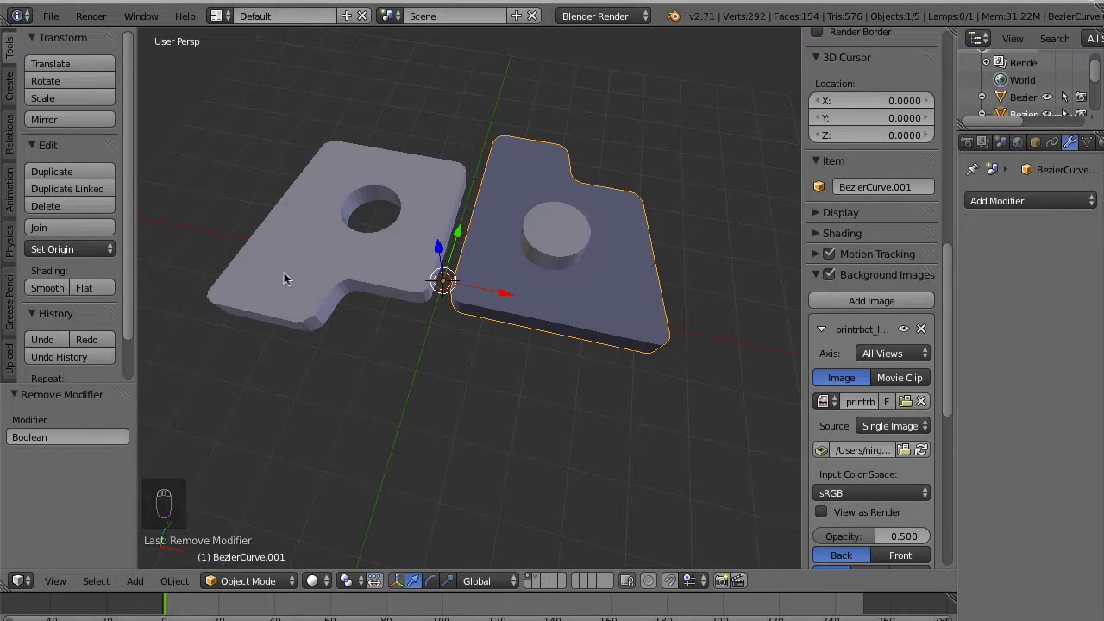
Edit the second plate, select all its geometry and bring up the normals tools to recalculate them
{"action": "key", "text": "Tab"}
{"action": "key", "text": "a"}
{"action": "key", "text": "a"}
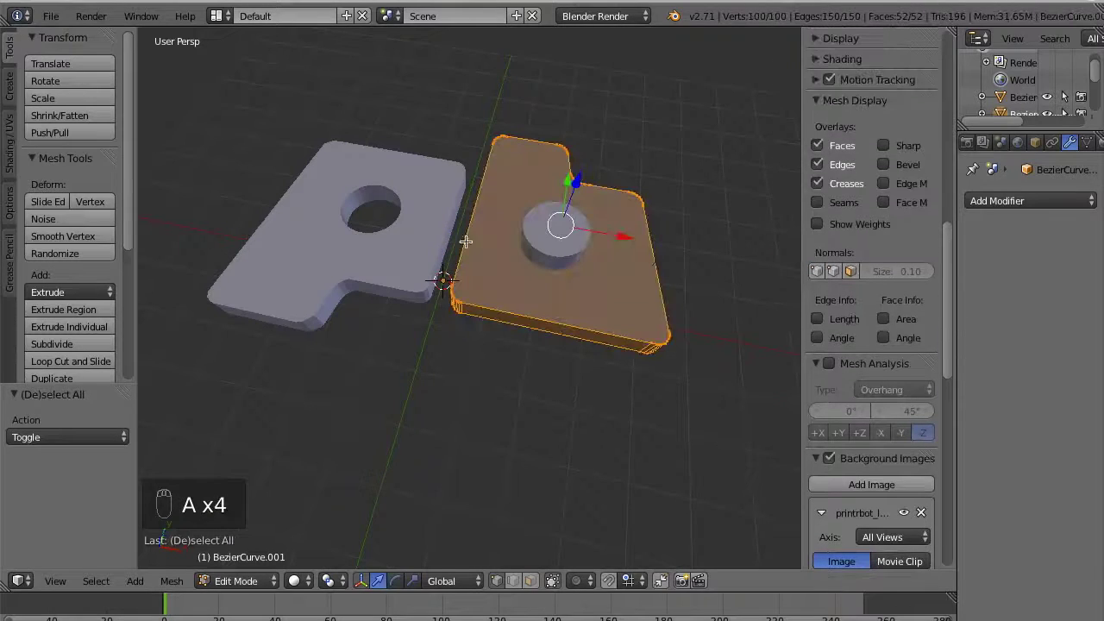
{"action": "left_click_drag", "start_coordinate": [16, 154], "coordinate": [94, 216]}
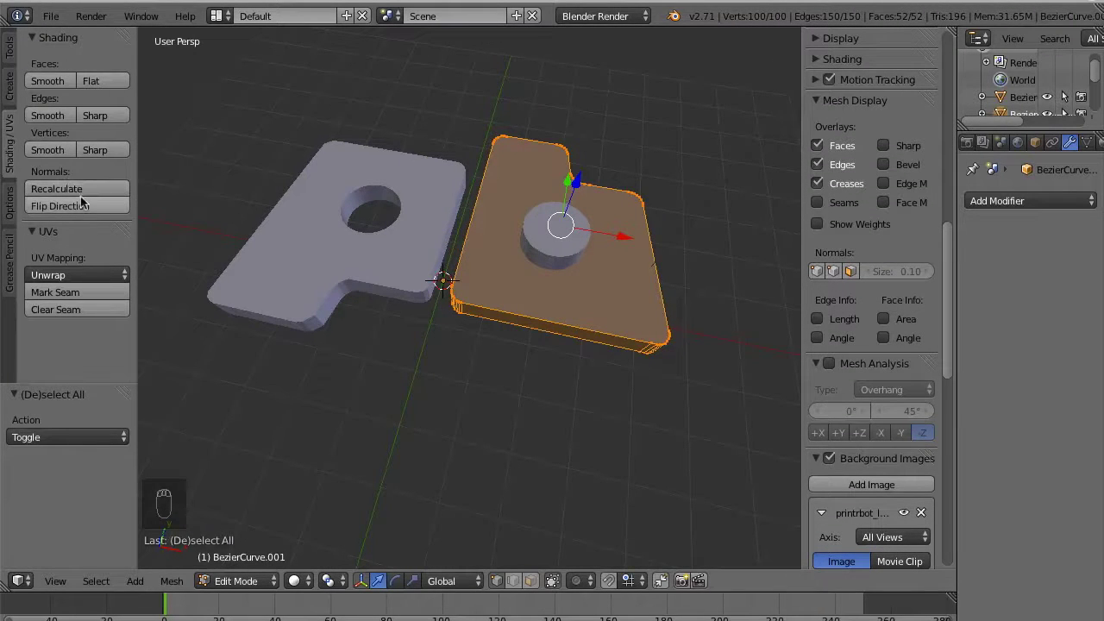
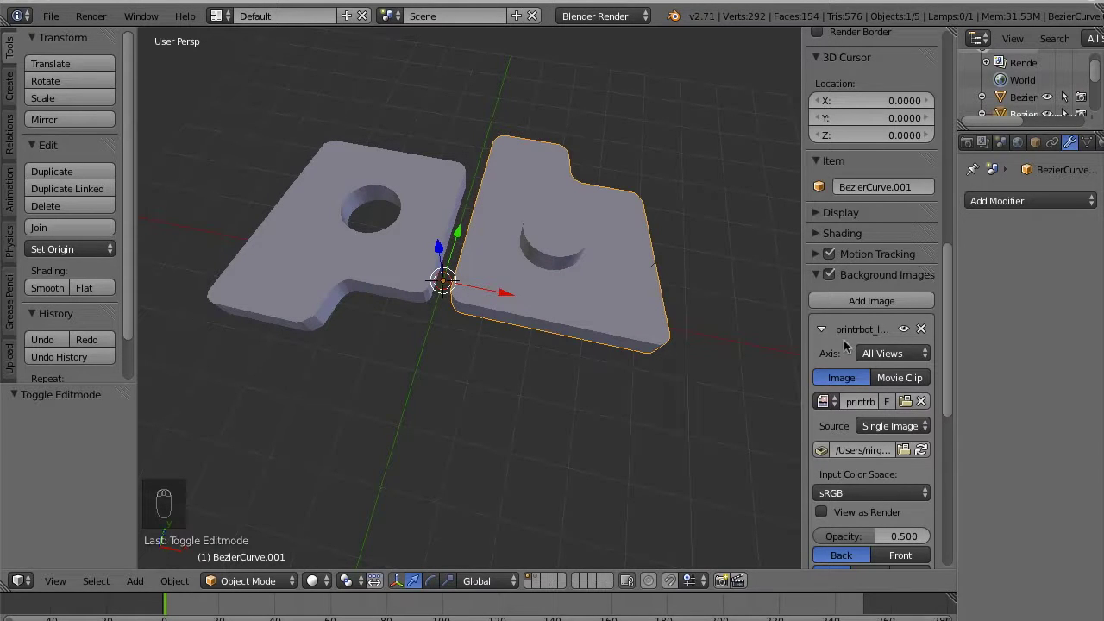
Add a Boolean Difference with the circle to the second plate and make the hole permanent
{"action": "left_click_drag", "start_coordinate": [1046, 203], "coordinate": [779, 275]}
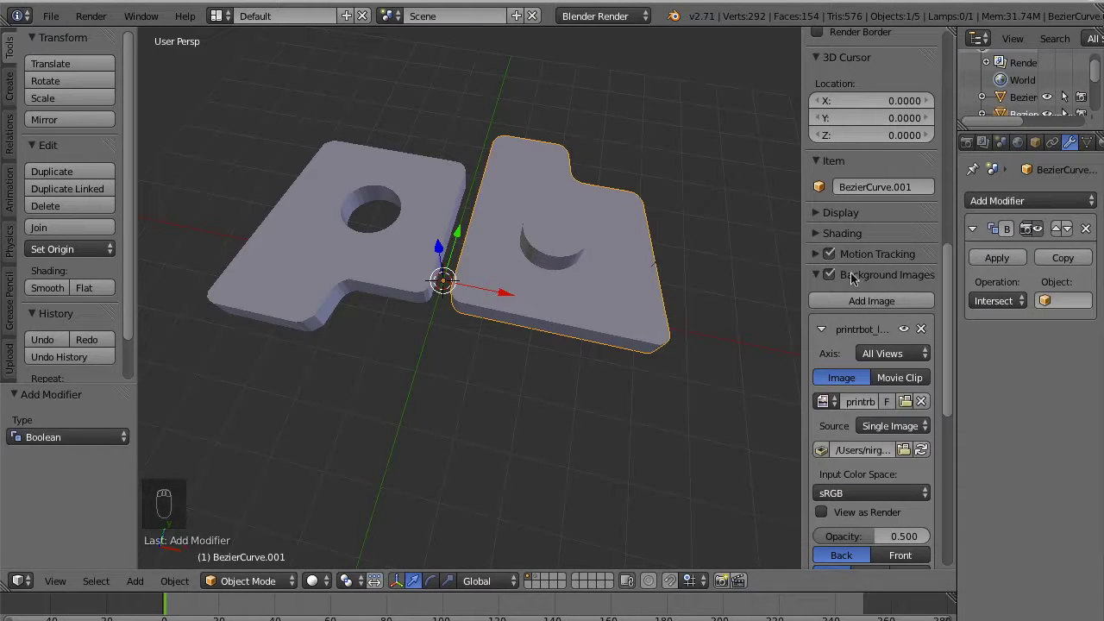
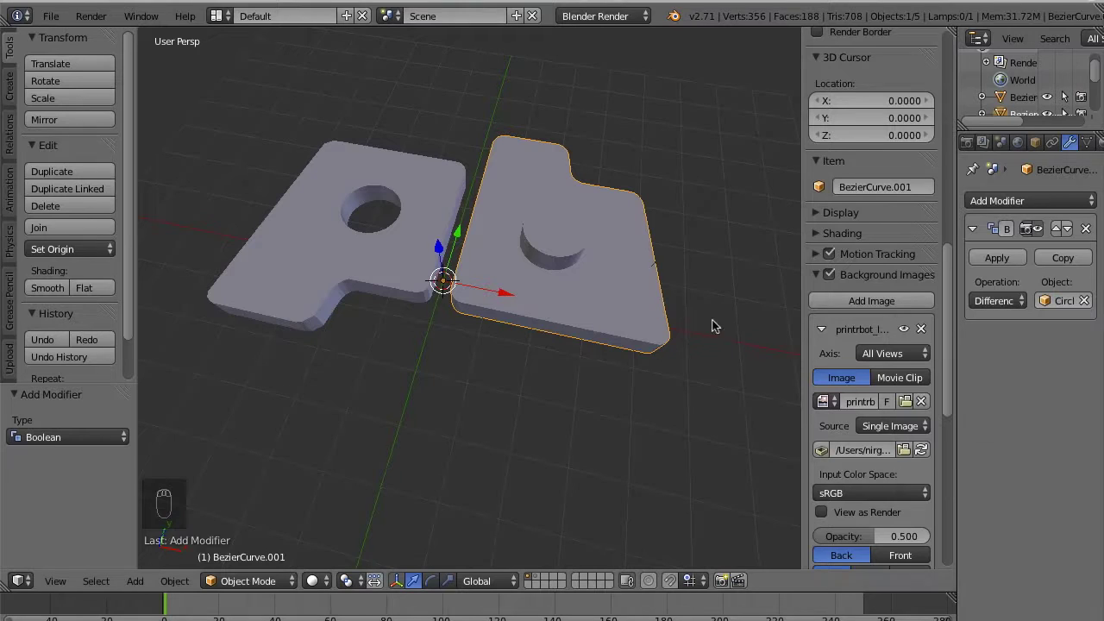
{"action": "right_click", "coordinate": [566, 243]}
{"action": "middle_click", "coordinate": [601, 267]}
{"action": "left_click_drag", "start_coordinate": [748, 331], "coordinate": [601, 313]}
{"action": "key", "text": "super+z"}
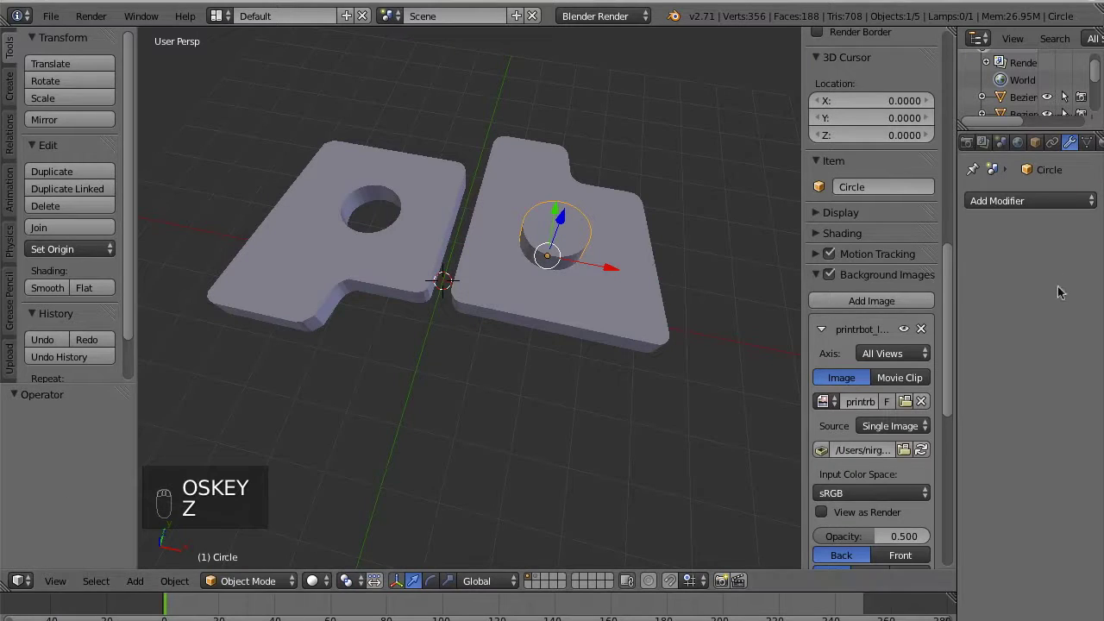
Select the cutting circle, move it off the plate to reveal the hole, and delete it
{"action": "left_click_drag", "start_coordinate": [649, 279], "coordinate": [669, 303]}
{"action": "left_click_drag", "start_coordinate": [555, 241], "coordinate": [669, 303]}
{"action": "middle_click", "coordinate": [669, 303]}
{"action": "left_click_drag", "start_coordinate": [610, 283], "coordinate": [785, 331]}
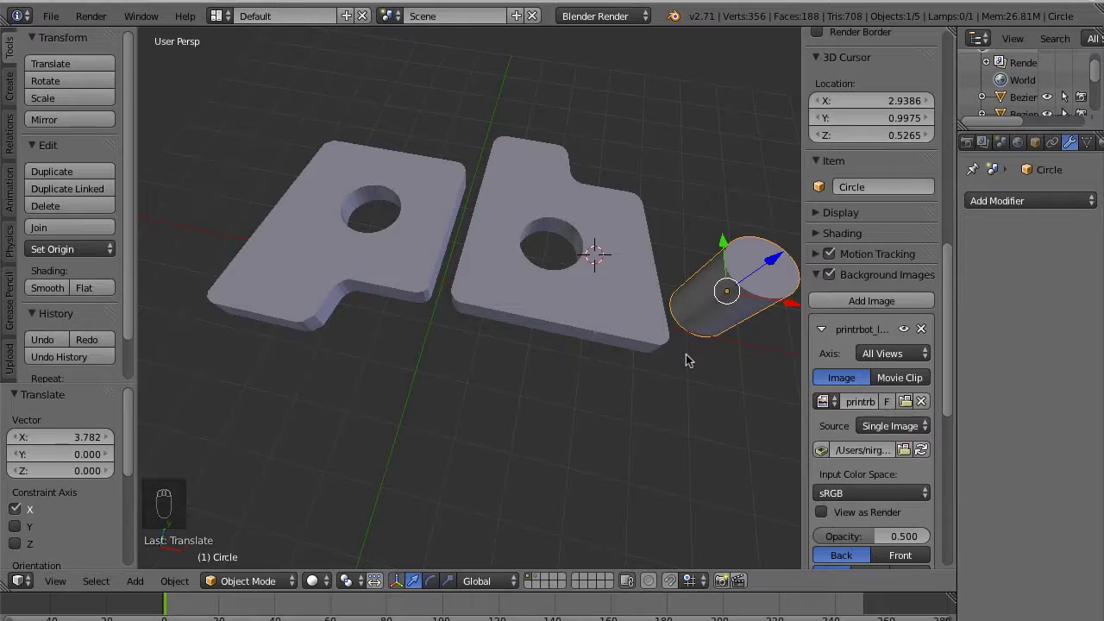
{"action": "key", "text": "x"}
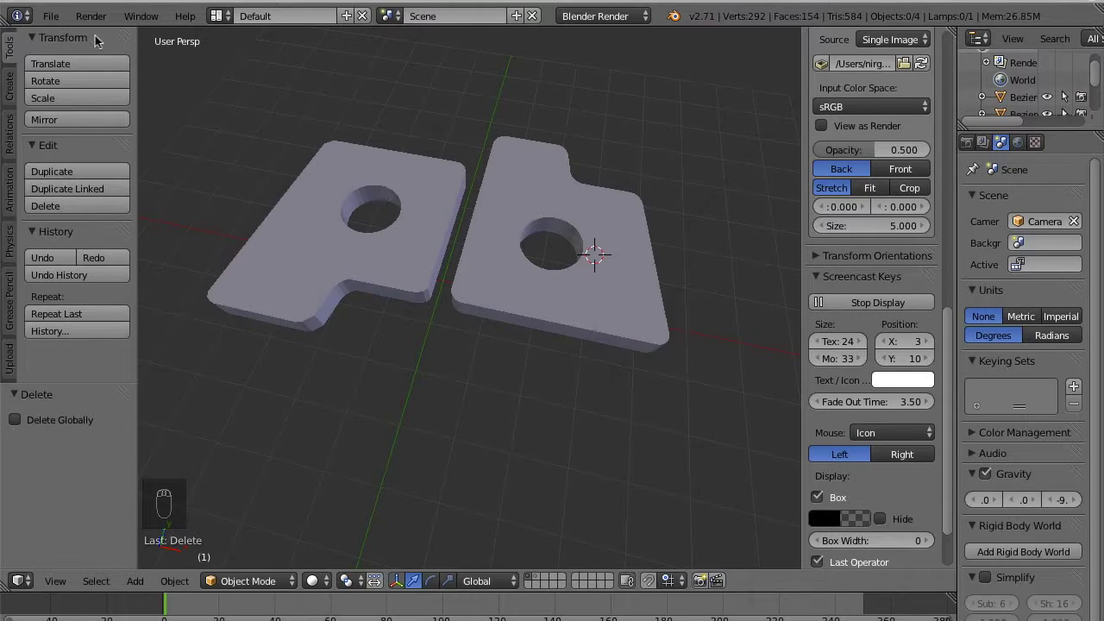
{"action": "left_click_drag", "start_coordinate": [59, 18], "coordinate": [85, 327]}
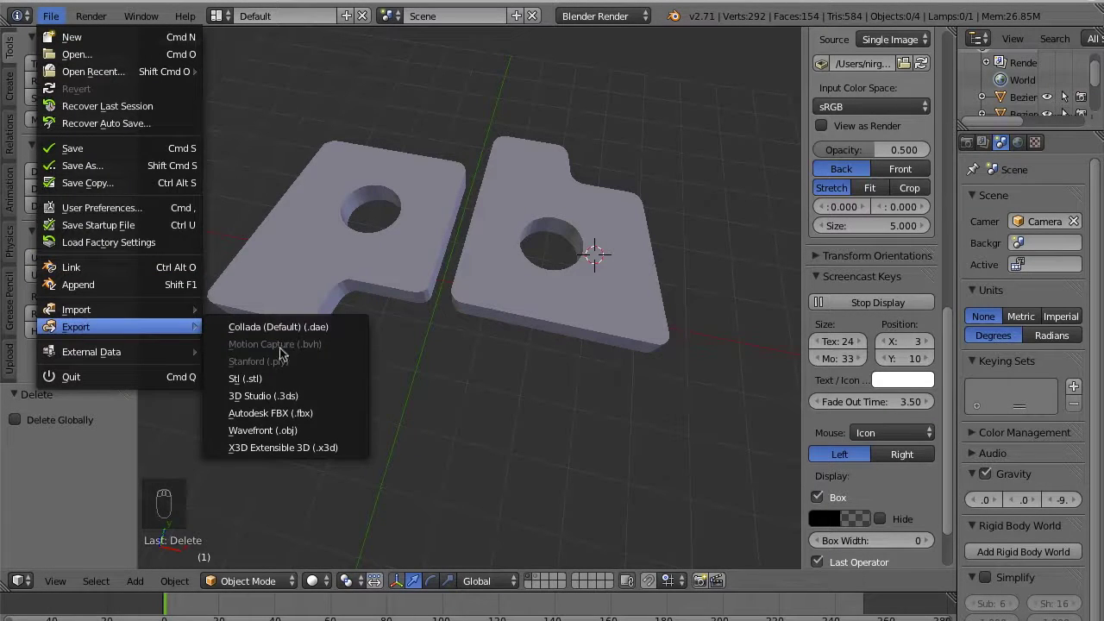
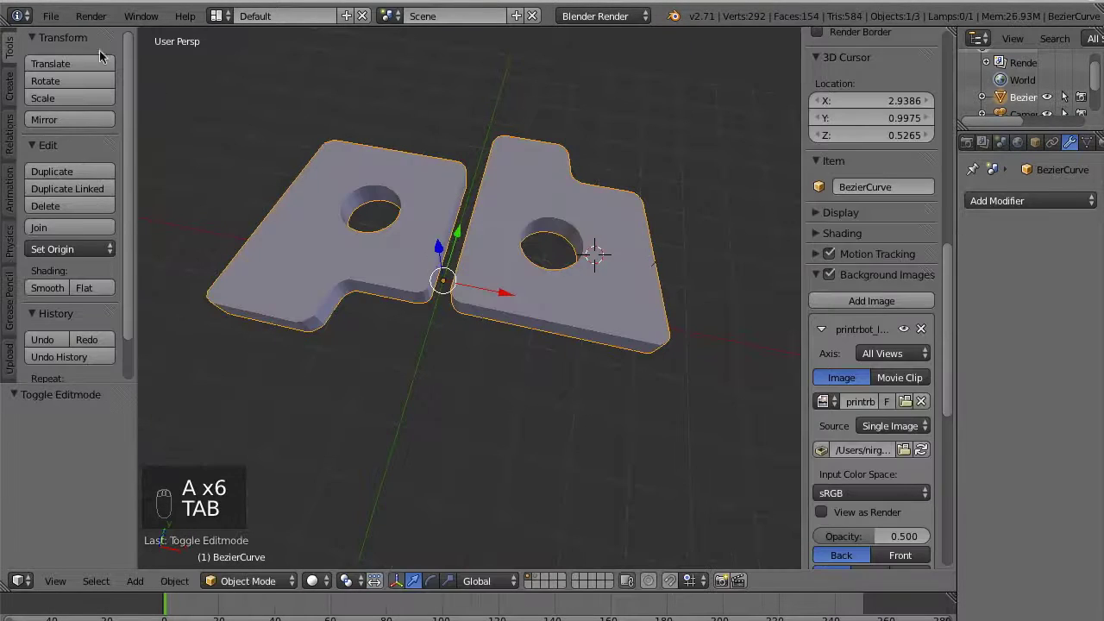
Export the two selected letter plates as tutorial.stl into the 3D Prints folder
{"action": "left_click_drag", "start_coordinate": [58, 18], "coordinate": [267, 340]}
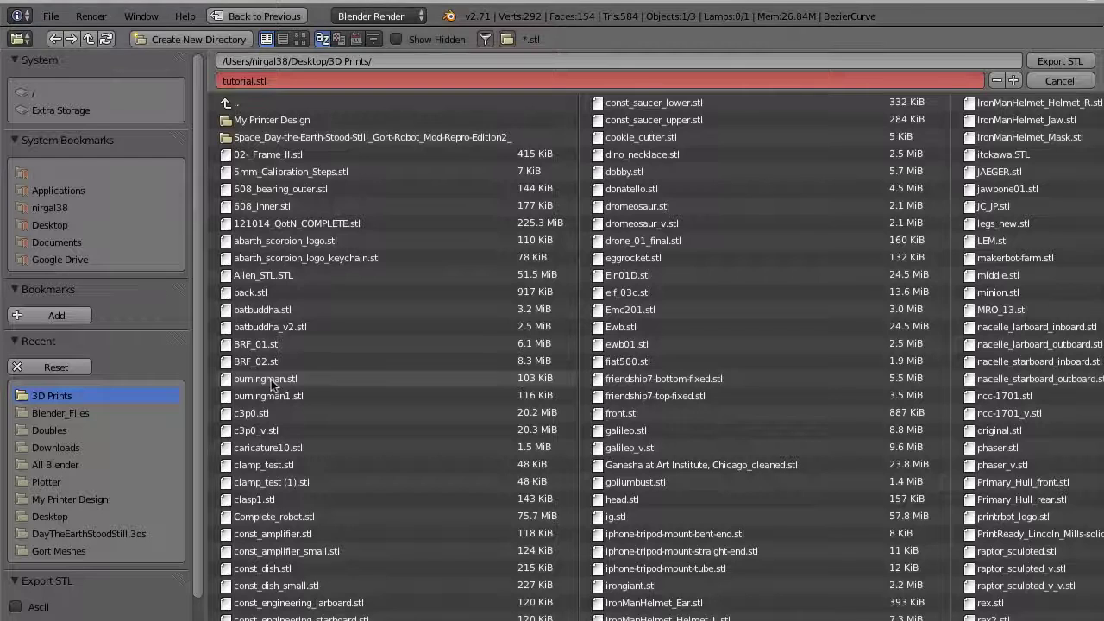
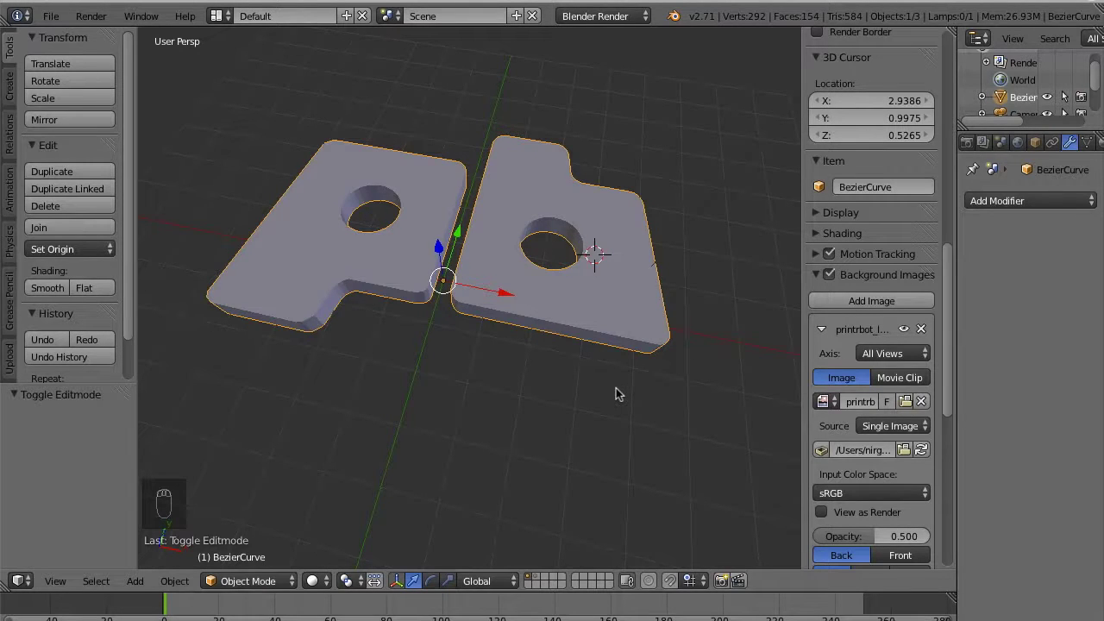
Scale the whole logo up 8x and start exporting it as an STL file
{"action": "key", "text": "s"}
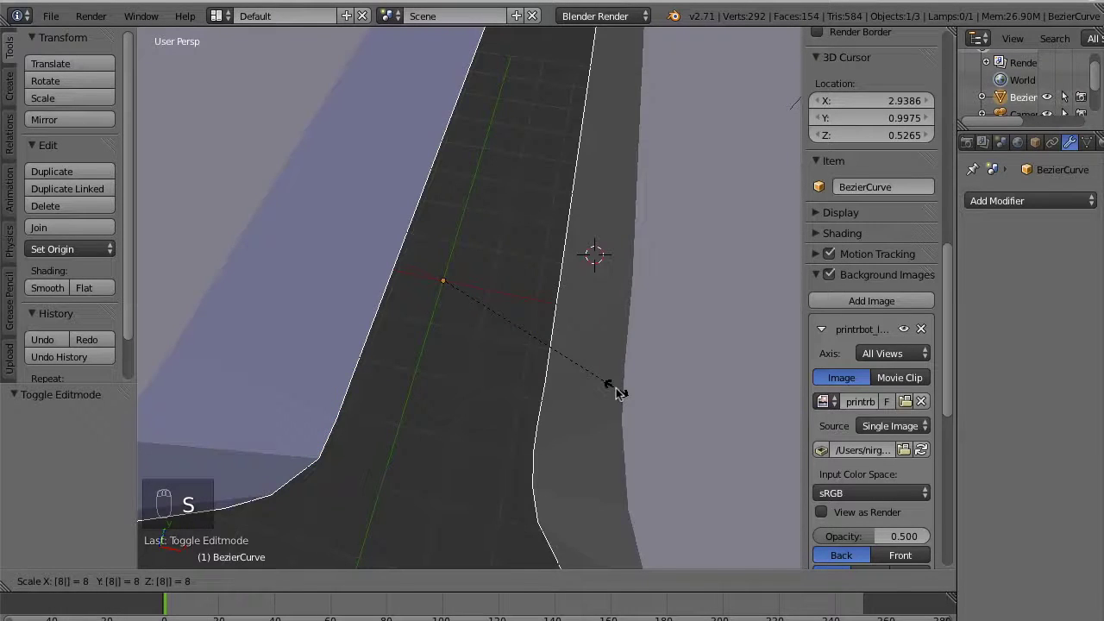
{"action": "left_click_drag", "start_coordinate": [60, 20], "coordinate": [244, 343]}
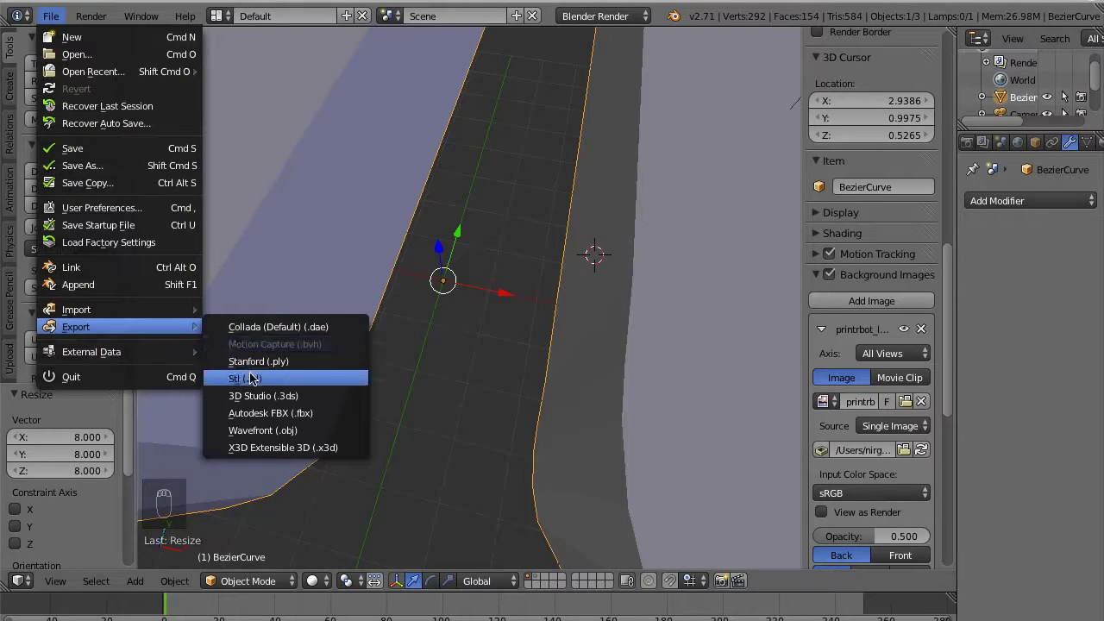
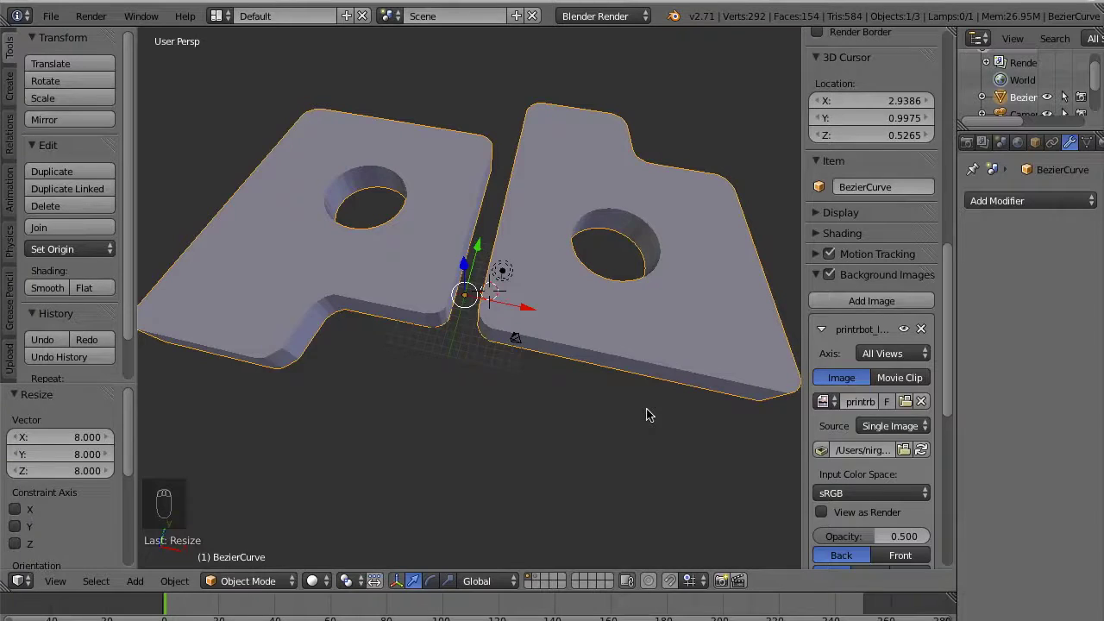
Clear the logo's scale, centre the 3D cursor at the origin, view from top and hide the background image
{"action": "key", "text": "alt+s"}
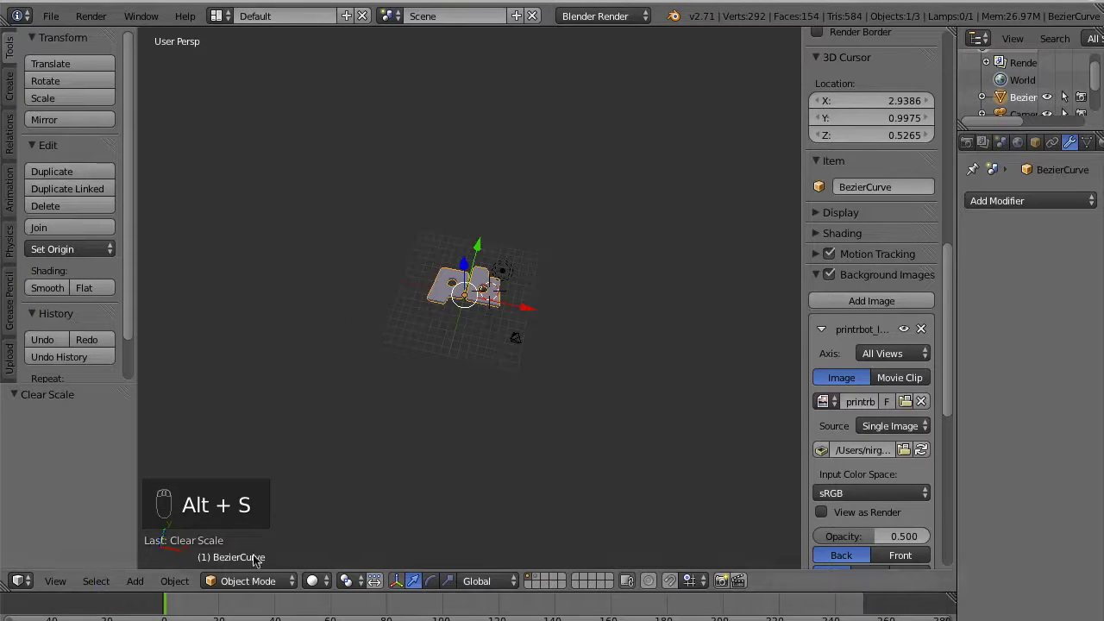
{"action": "key", "text": "shift+c"}
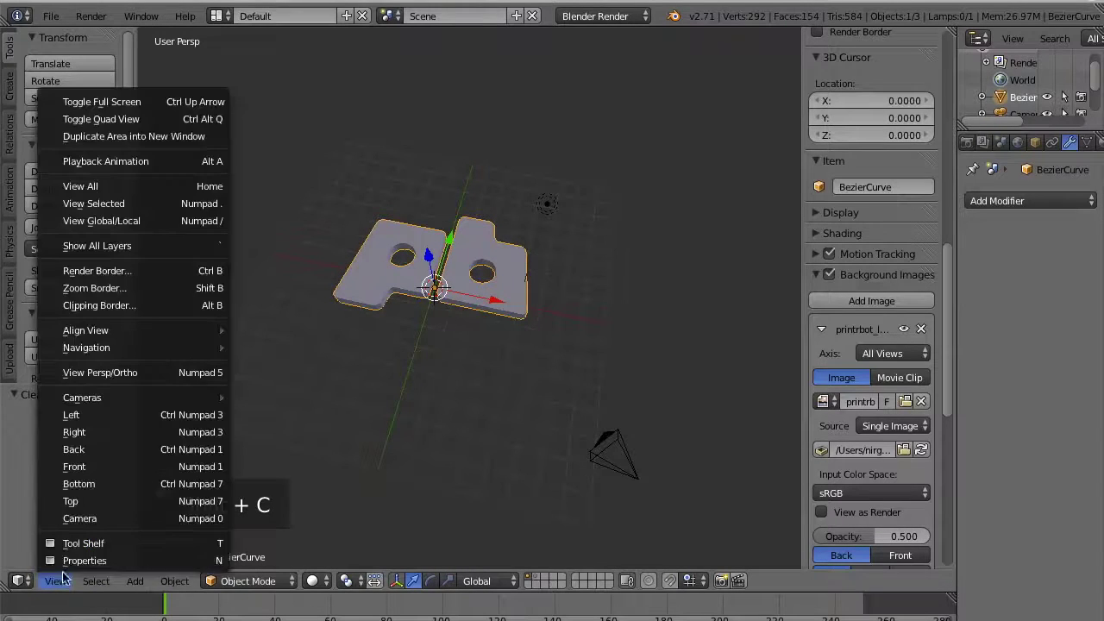
{"action": "left_click_drag", "start_coordinate": [94, 504], "coordinate": [478, 355]}
{"action": "left_click_drag", "start_coordinate": [832, 276], "coordinate": [550, 339]}
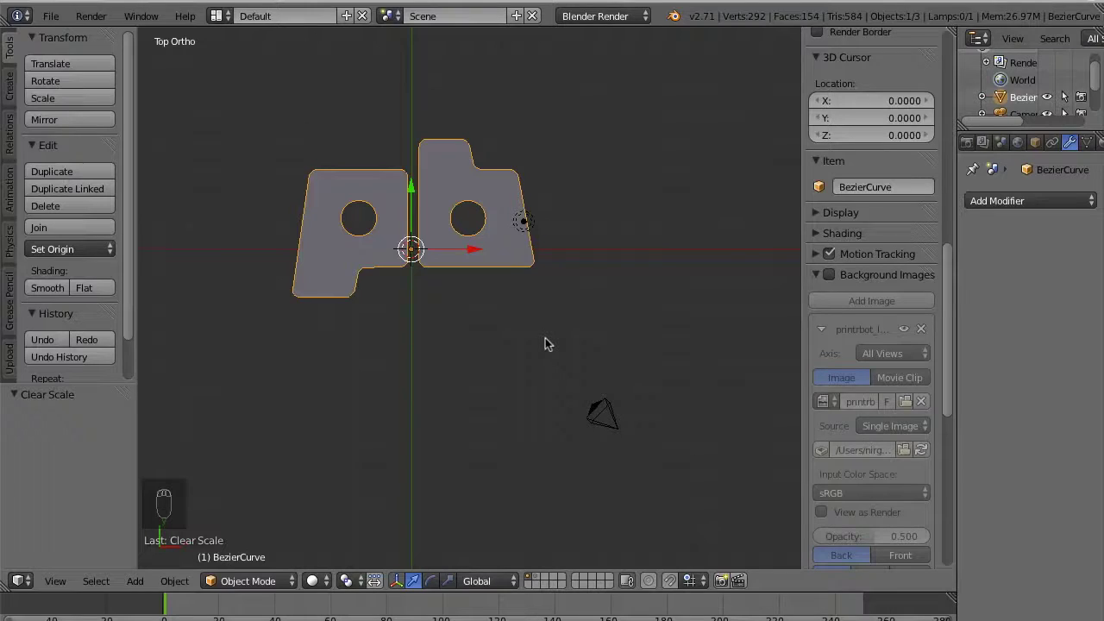
Add a plane at the origin and stretch it 5x in X and Y into a square covering the logo
{"action": "key", "text": "shift+a"}
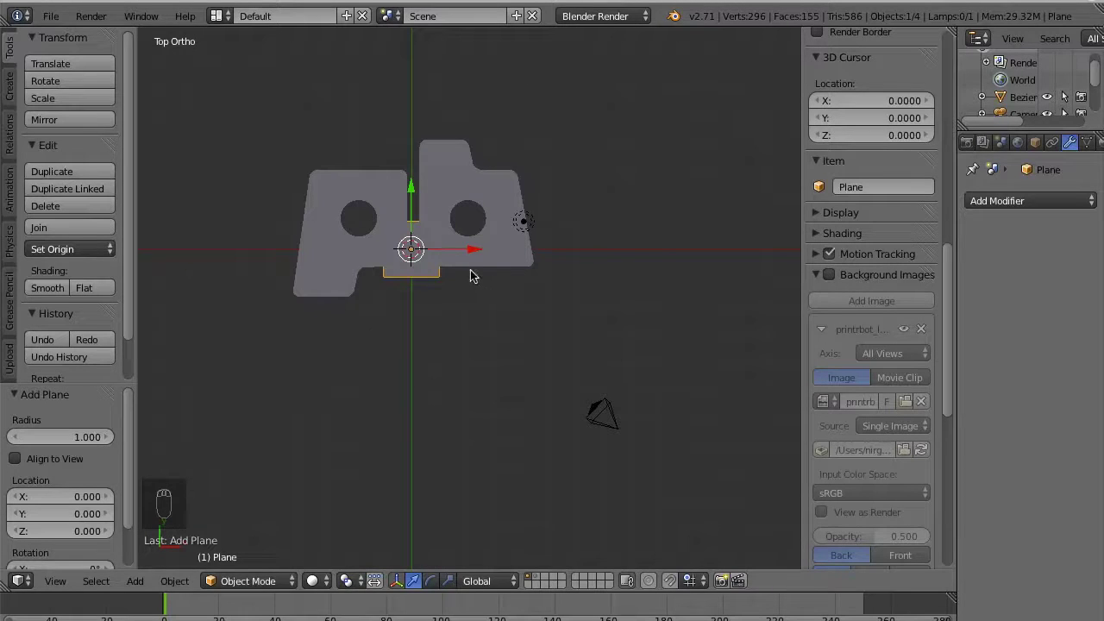
{"action": "key", "text": "Tab"}
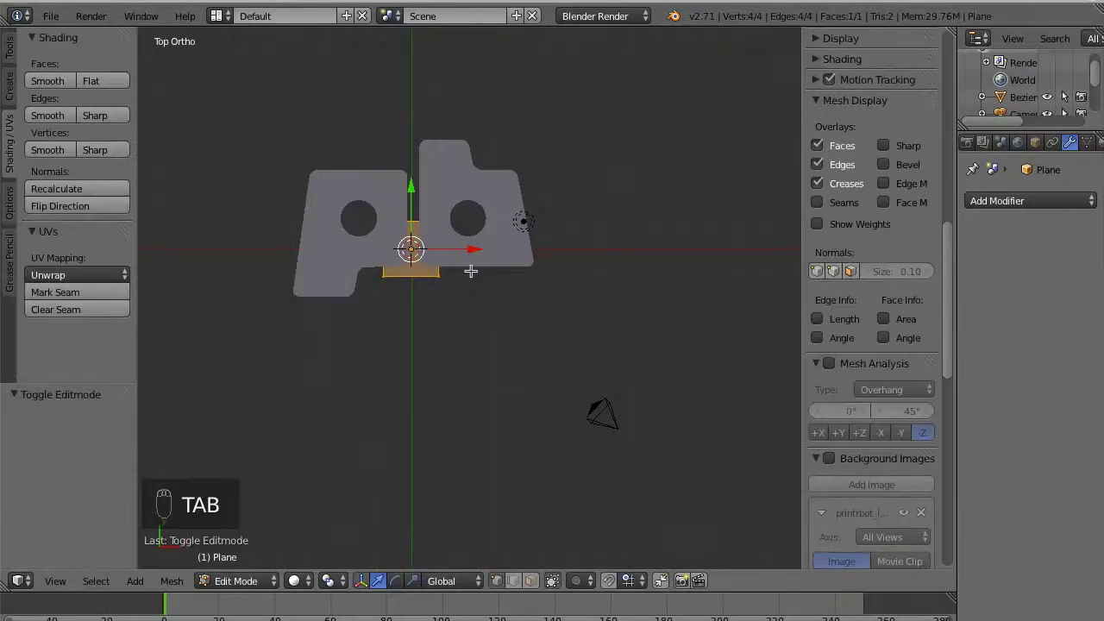
{"action": "key", "text": "s"}
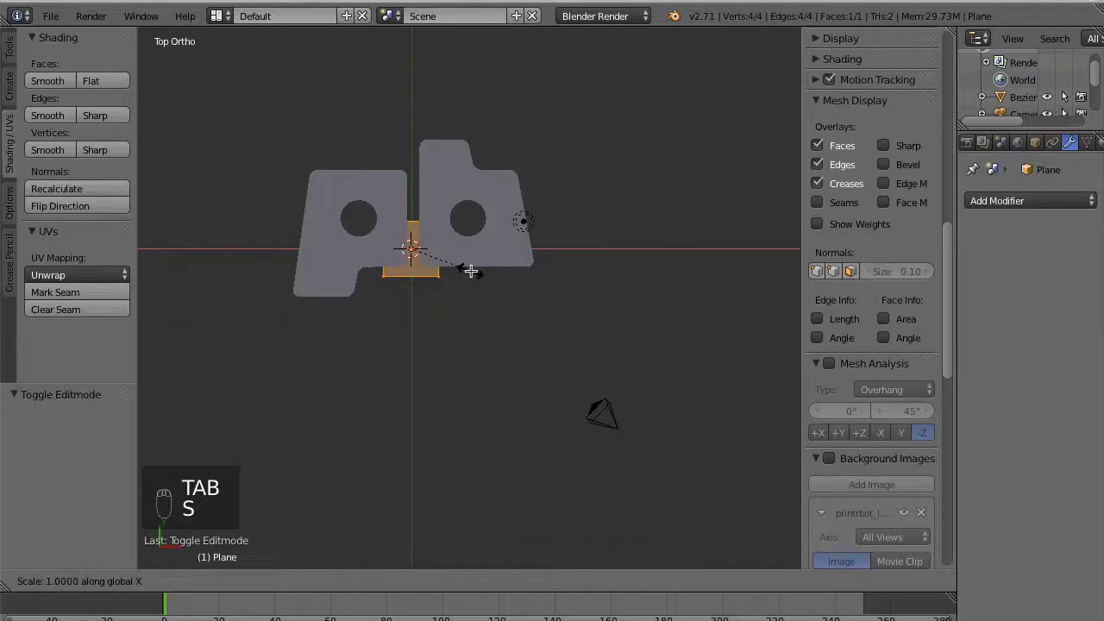
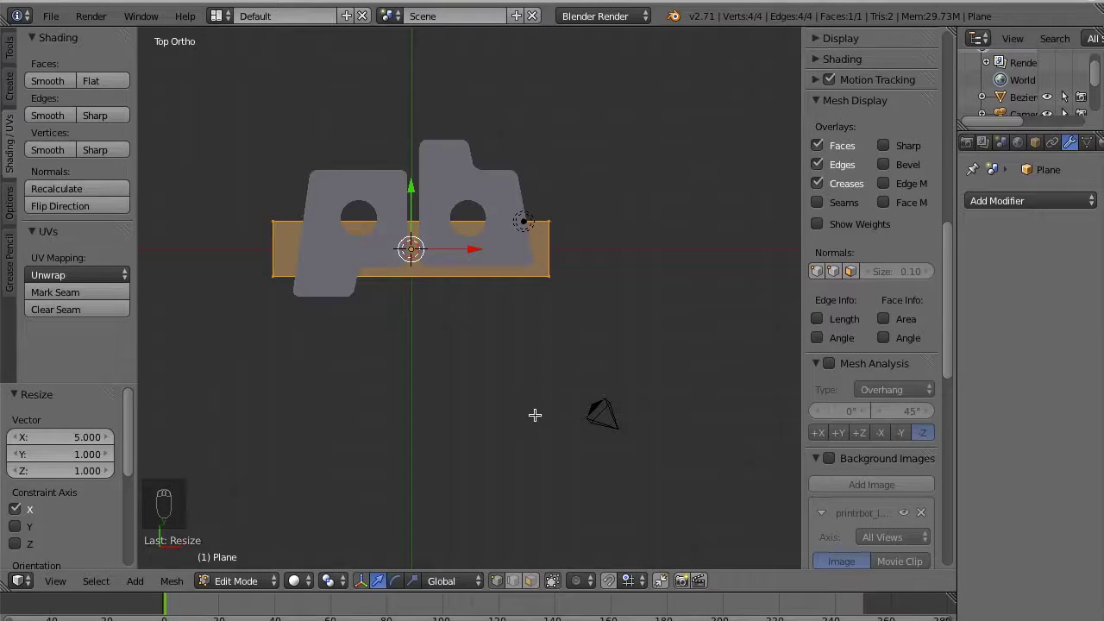
{"action": "key", "text": "s"}
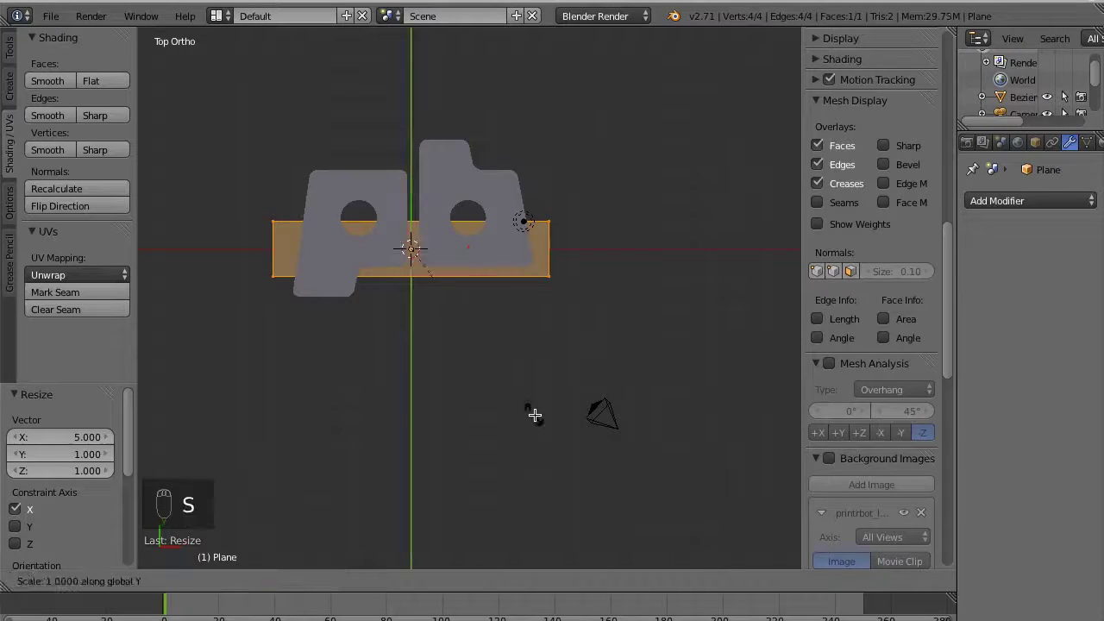
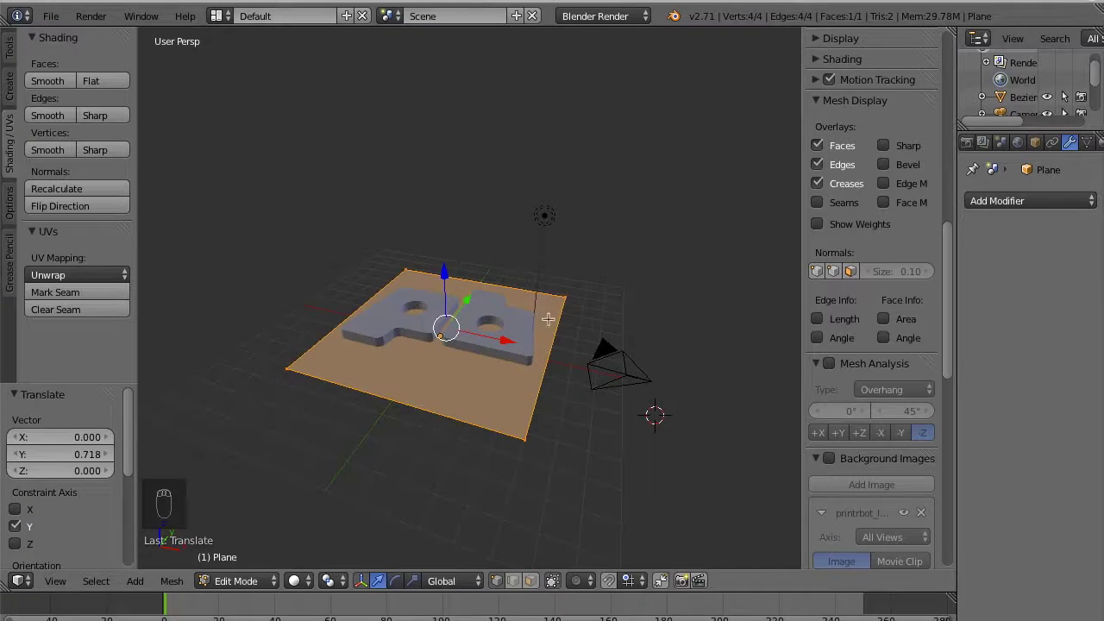
Extrude the plane and move the face down 0.5 in Z to form a thick base slab
{"action": "key", "text": "e"}
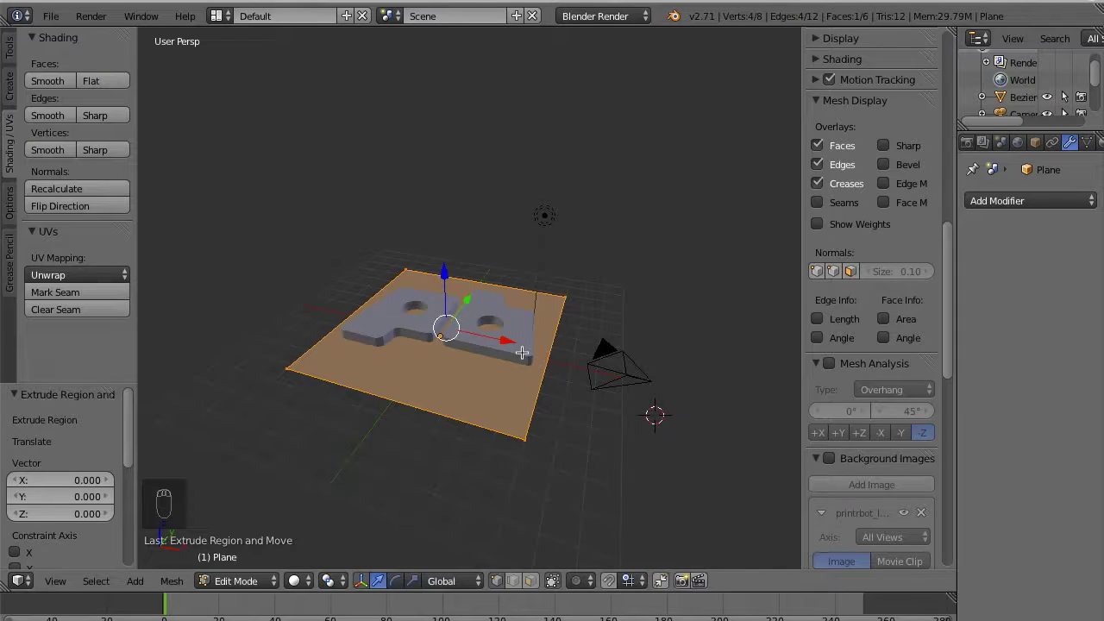
{"action": "key", "text": "g"}
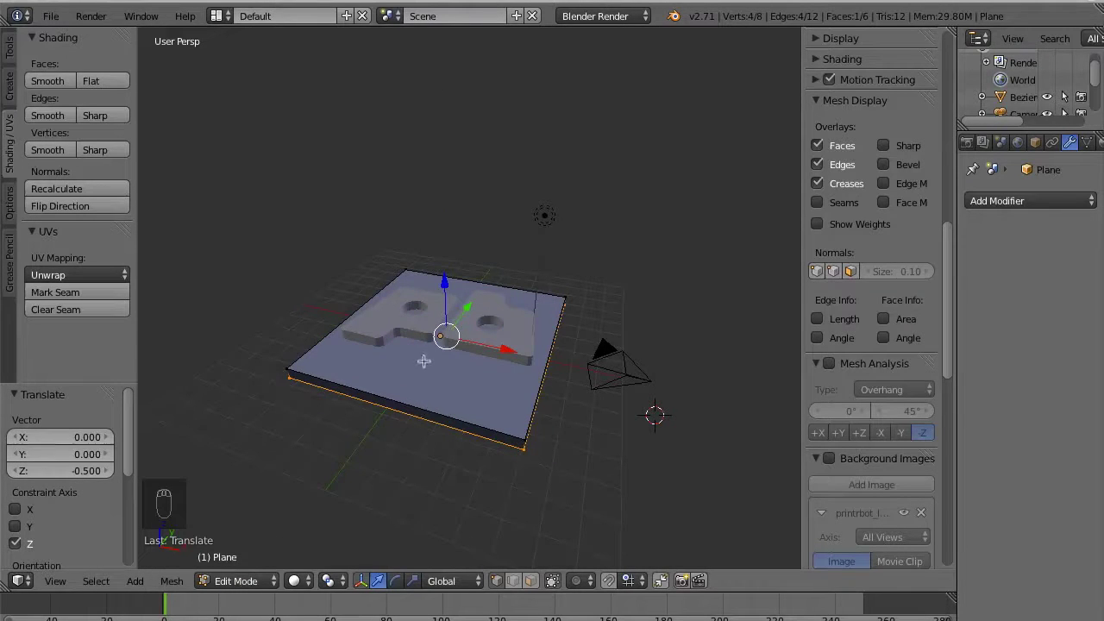
{"action": "key", "text": "Tab"}
Join the logo and base plate into one object with Ctrl+J and start an STL export
{"action": "left_click_drag", "start_coordinate": [473, 330], "coordinate": [414, 384]}
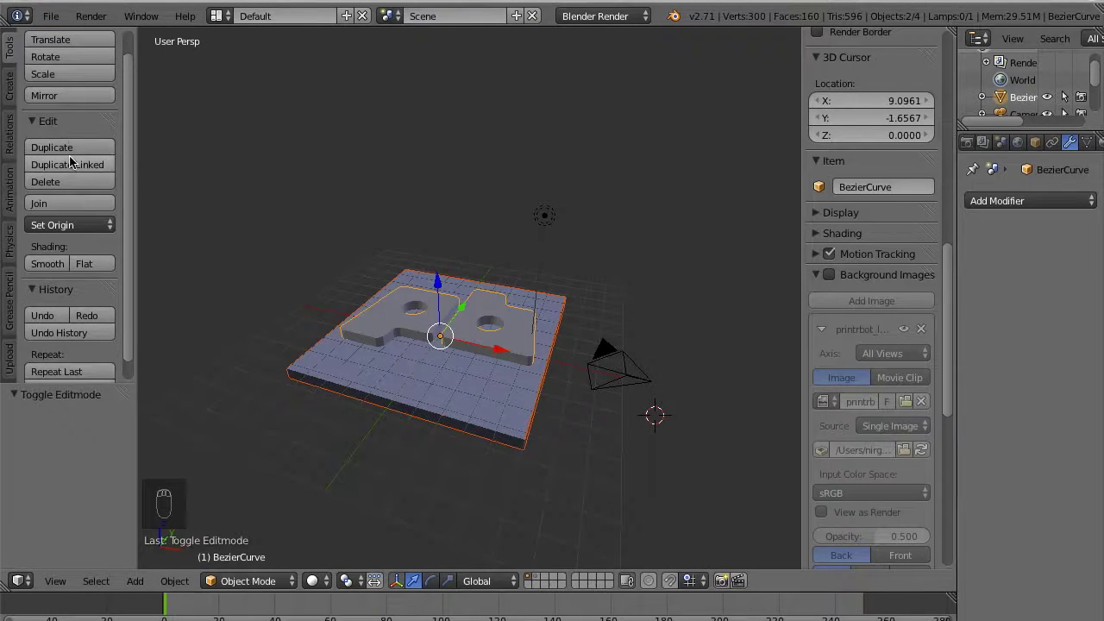
{"action": "left_click_drag", "start_coordinate": [70, 204], "coordinate": [159, 81]}
{"action": "left_click_drag", "start_coordinate": [51, 16], "coordinate": [102, 333]}
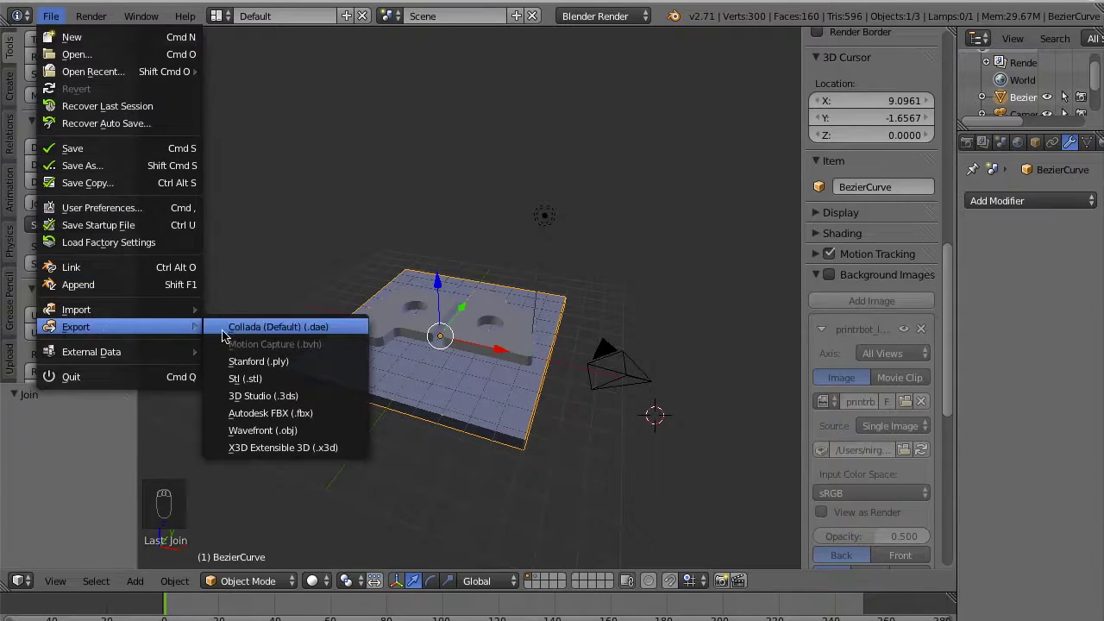
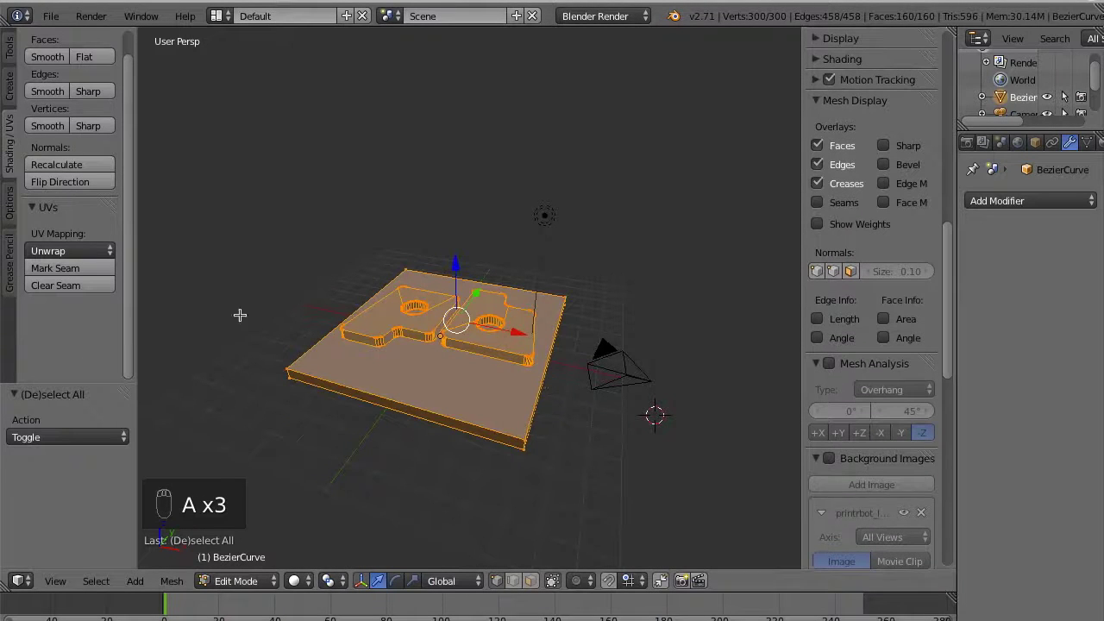
Recalculate the merged mesh's normals so all faces point outward
{"action": "left_click_drag", "start_coordinate": [78, 168], "coordinate": [124, 327]}
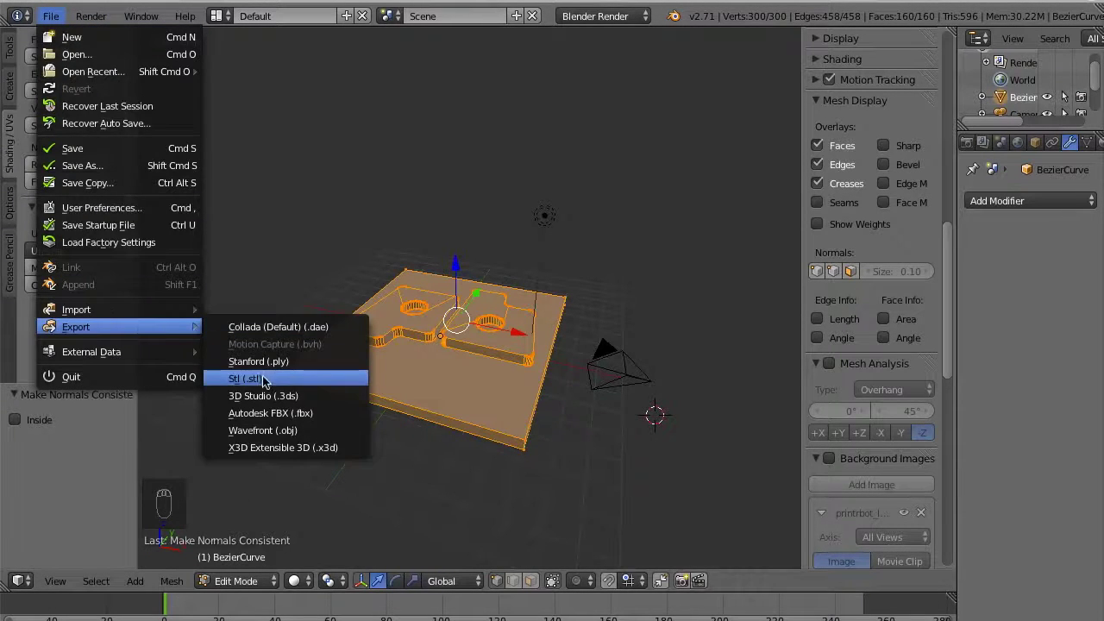
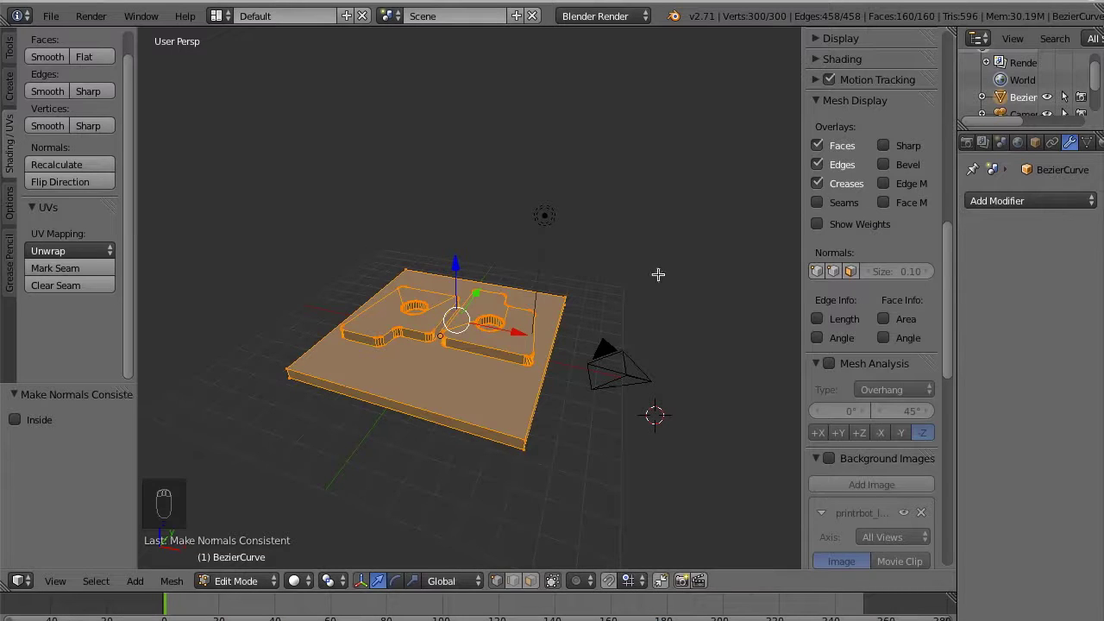
Scale the whole logo plate up fivefold in Object Mode and export it as tutorial.stl
{"action": "key", "text": "Tab"}
{"action": "key", "text": "s"}
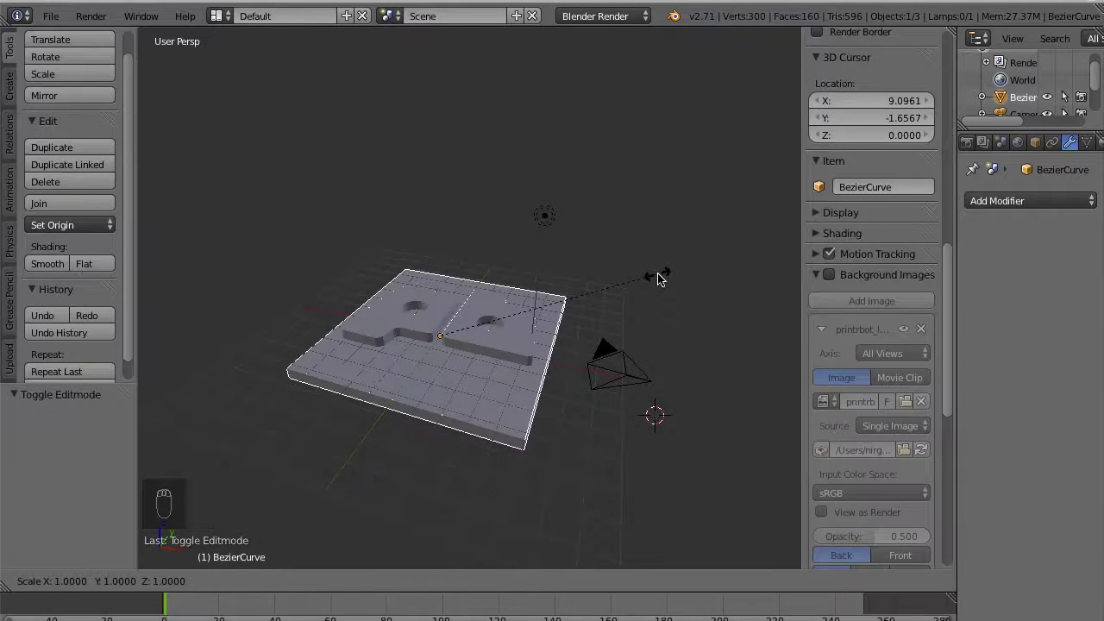
{"action": "left_click_drag", "start_coordinate": [662, 277], "coordinate": [290, 343]}
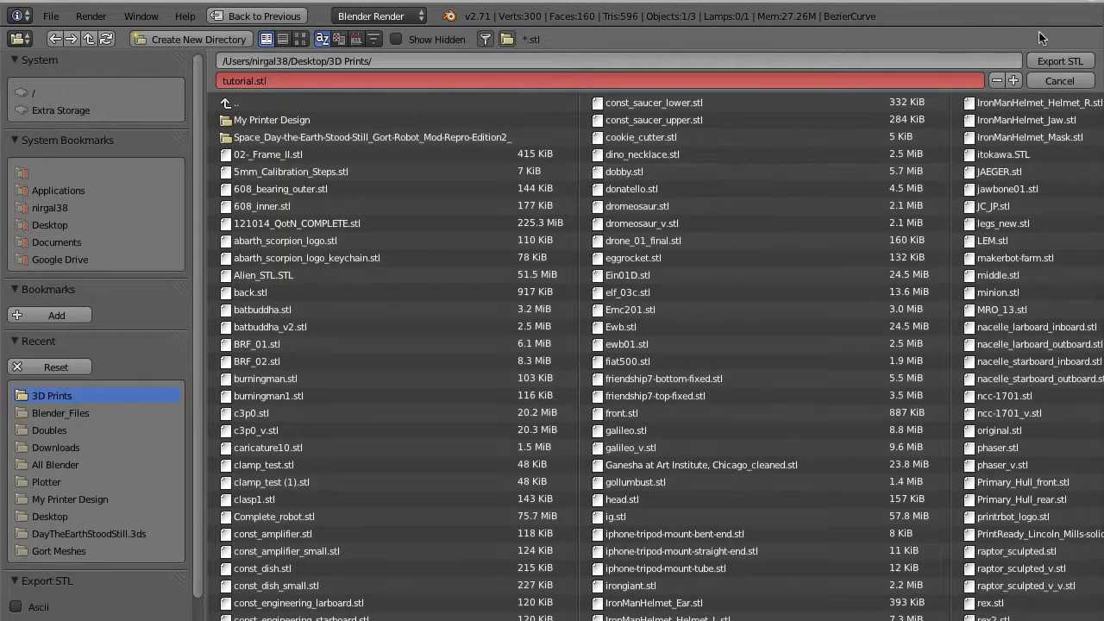